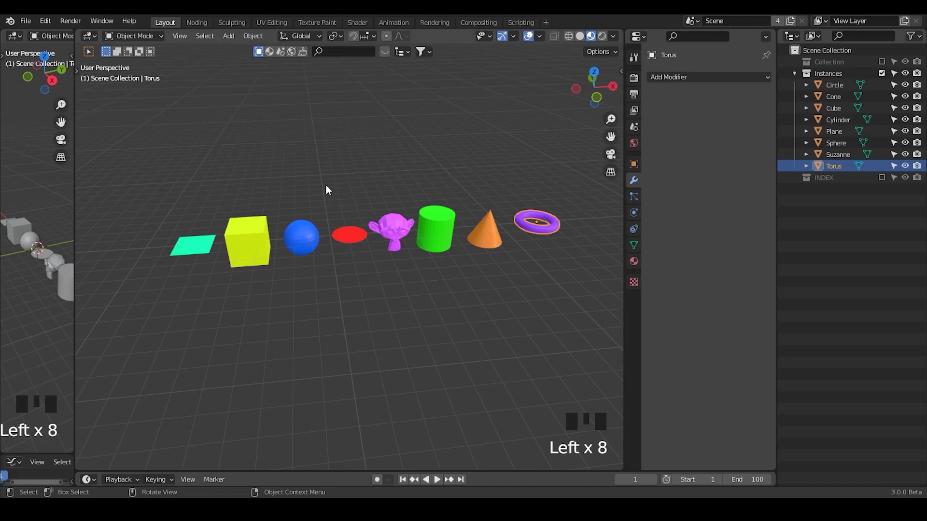
Select the GN object and step its Geometry Nodes Seed upward to reshuffle the instanced shapes
click(208, 247)
click(259, 246)
click(319, 238)
click(399, 239)
click(426, 235)
click(442, 233)
click(504, 234)
click(546, 230)
Raise the Seed further to 26 so the shape row settles in a new order
click(884, 77)
click(884, 67)
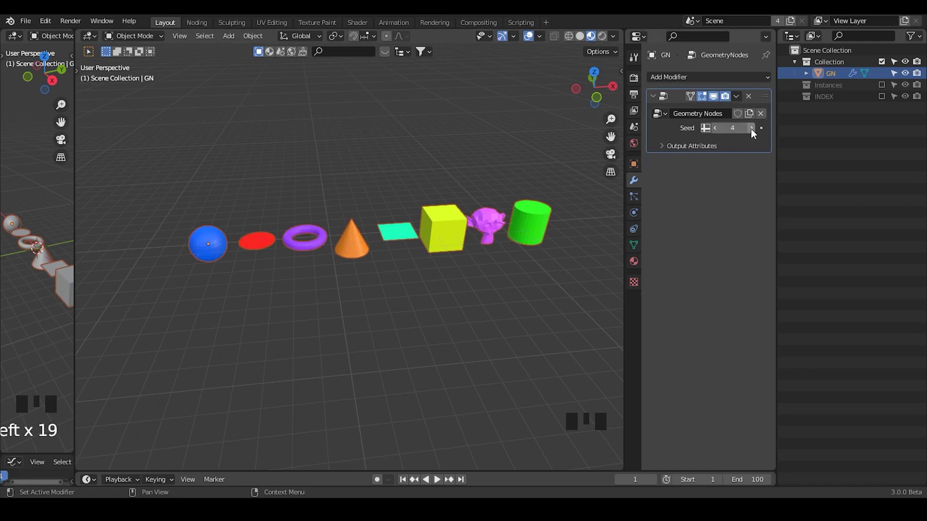
drag(755, 134, 887, 100)
middle_click(437, 192)
Enable the INDEX collection and inspect its Index, Index.001 and Index.002 line objects
click(829, 113)
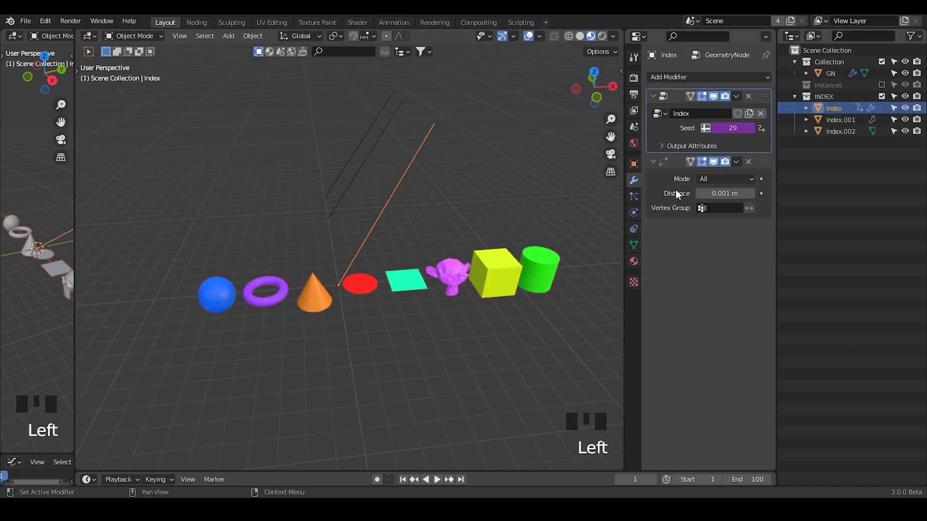
drag(419, 197, 527, 282)
click(527, 283)
drag(398, 281, 425, 173)
click(425, 172)
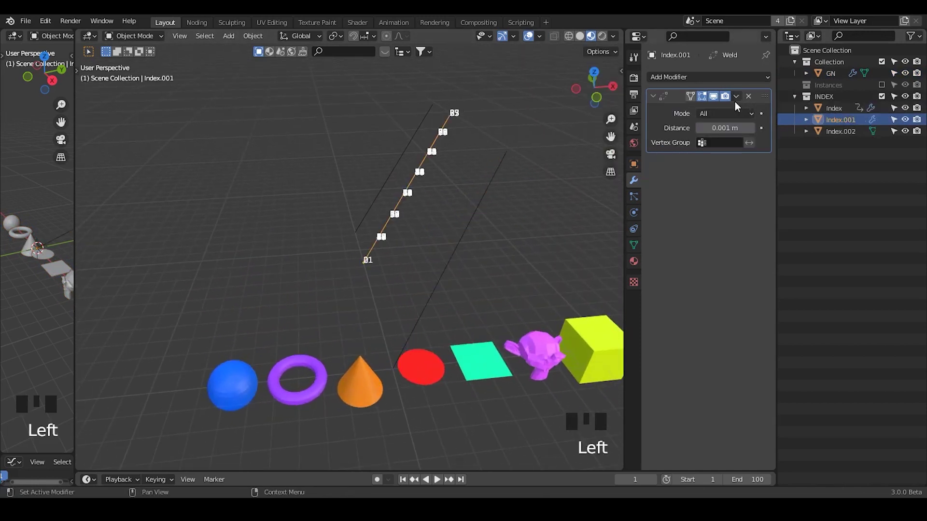
drag(418, 183, 412, 134)
click(412, 134)
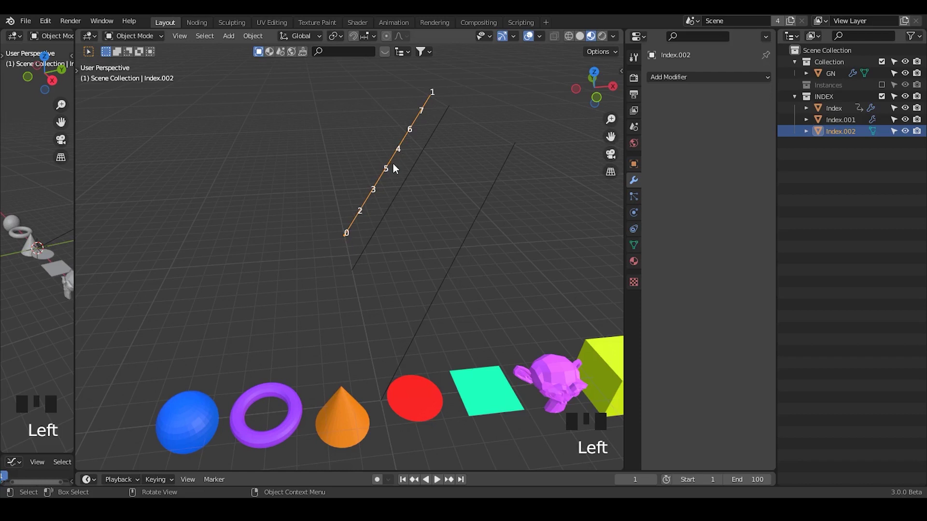
Select the GN object and set its Seed to 29 to match the Index object
click(436, 395)
drag(452, 365, 520, 218)
click(520, 217)
middle_click(388, 291)
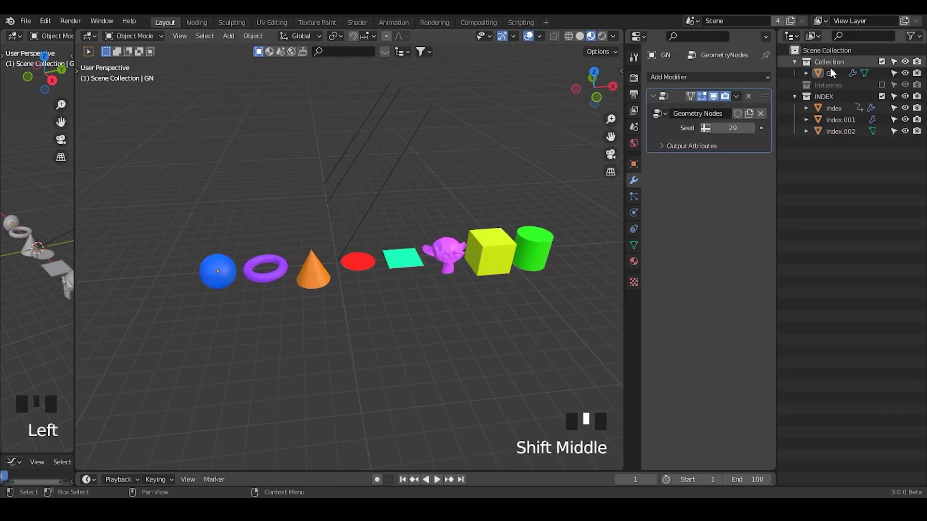
click(827, 82)
drag(756, 128, 888, 97)
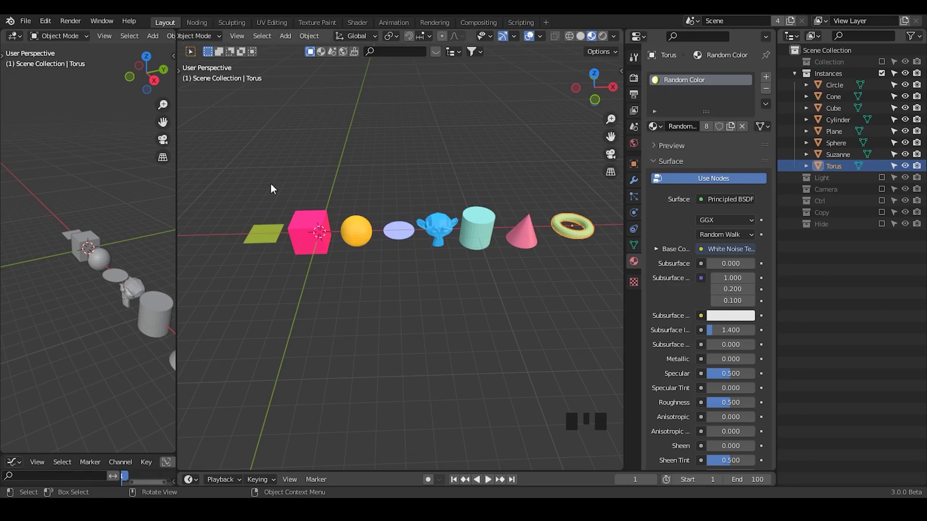
Inspect the Torus instance and its Random Color material driven by White Noise
click(244, 165)
click(520, 162)
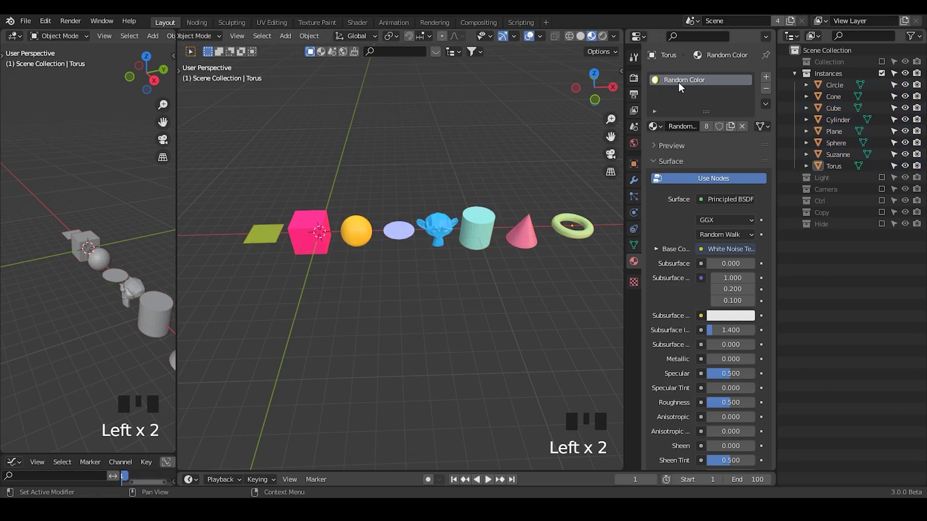
click(366, 23)
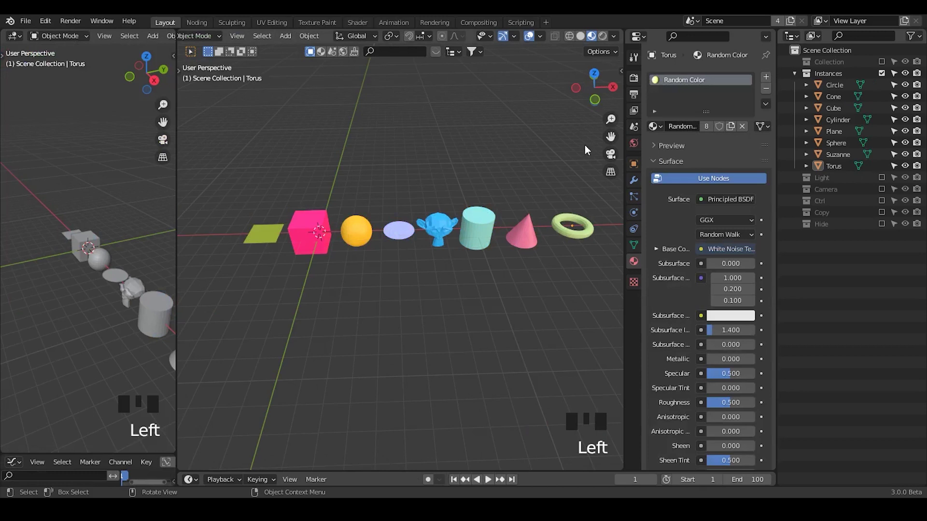
click(219, 357)
click(397, 295)
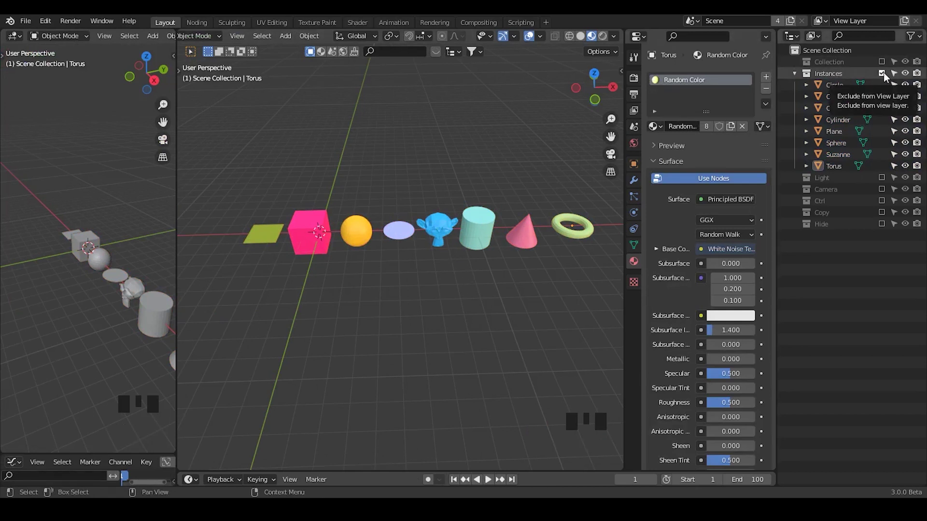
Exclude the Instances collection from the view layer and make the empty Collection active
click(889, 74)
click(841, 128)
click(844, 132)
Add a Plane mesh and give it a new Geometry Nodes tree in the Noding workspace
key(shift+x)
drag(885, 65, 826, 67)
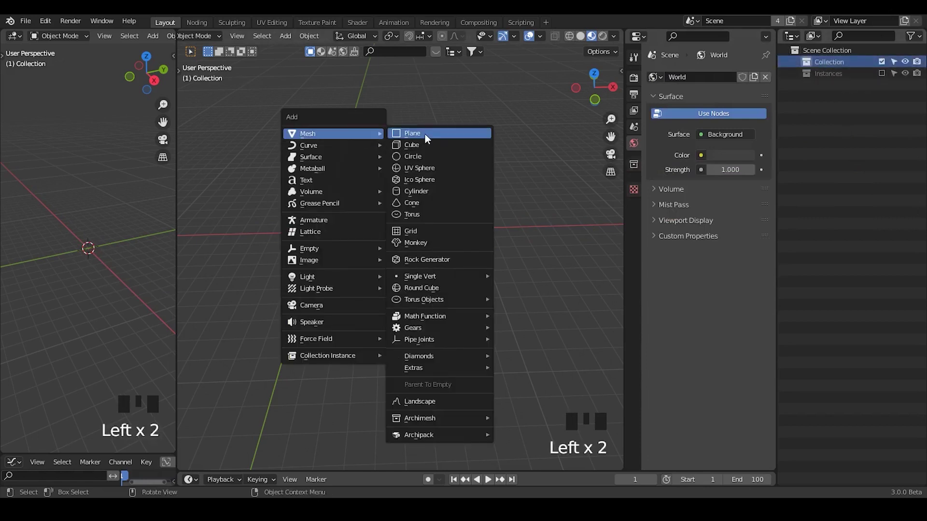
key(shift+a)
drag(387, 188, 195, 24)
click(194, 25)
Enable the viewport overlay showing vertex index numbers on the plane
drag(218, 43, 560, 271)
drag(560, 270, 581, 278)
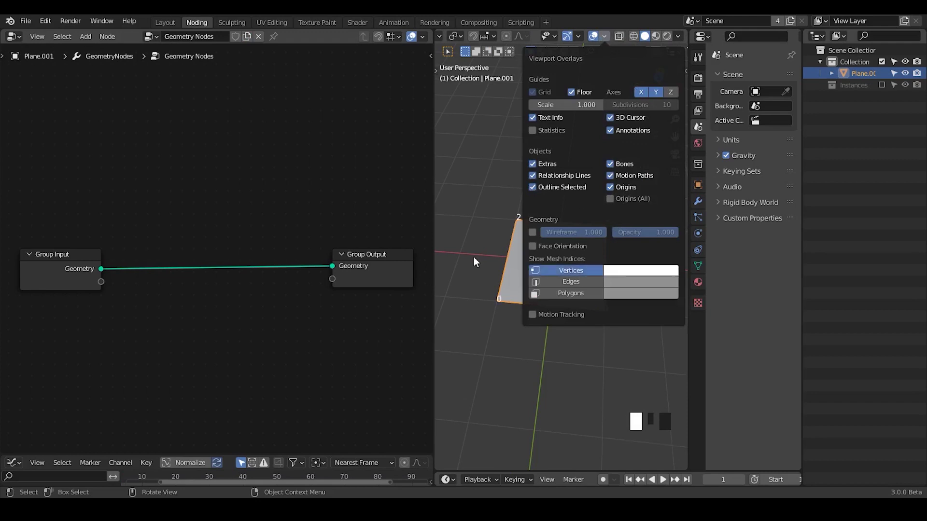
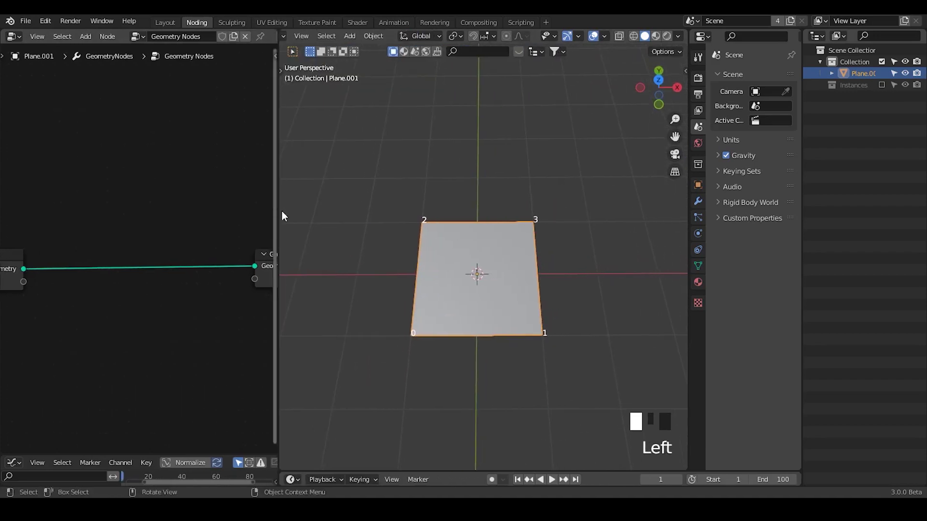
Duplicate the plane as Plane.002 and move the copy along Y above the original
drag(477, 307, 406, 337)
drag(406, 336, 551, 203)
drag(552, 203, 425, 182)
drag(424, 182, 465, 147)
drag(465, 147, 486, 237)
key(Tab)
key(Tab)
key(shift+d)
key(g)
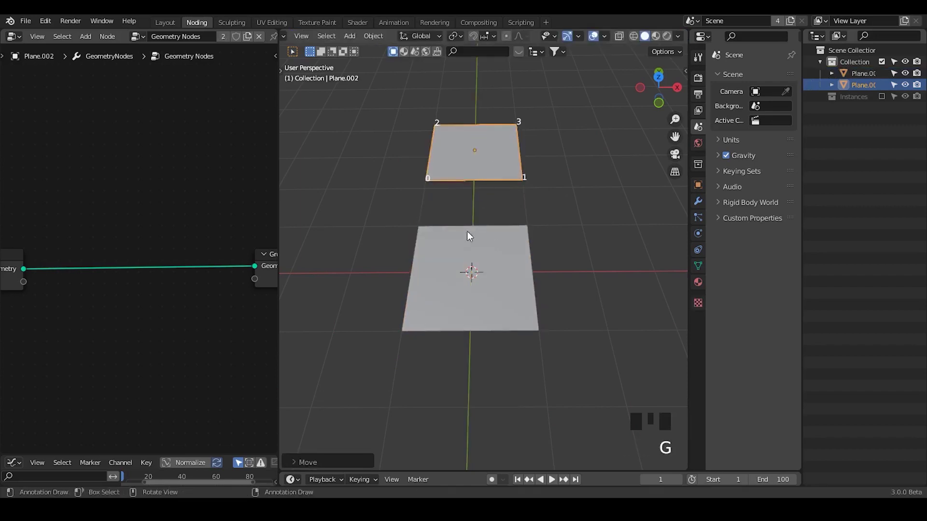
Loop-cut the lower plane with an extra vertical edge so it has six vertices
click(488, 283)
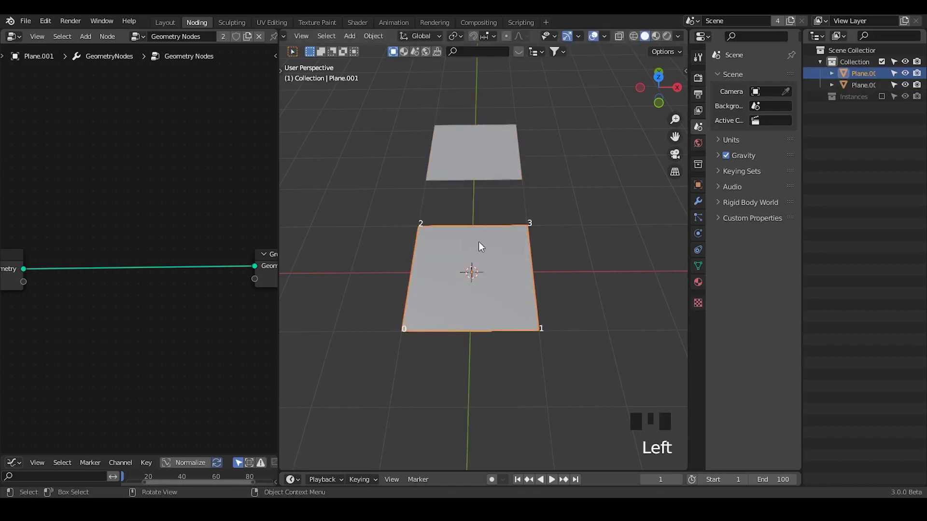
key(Tab)
key(ctrl+r)
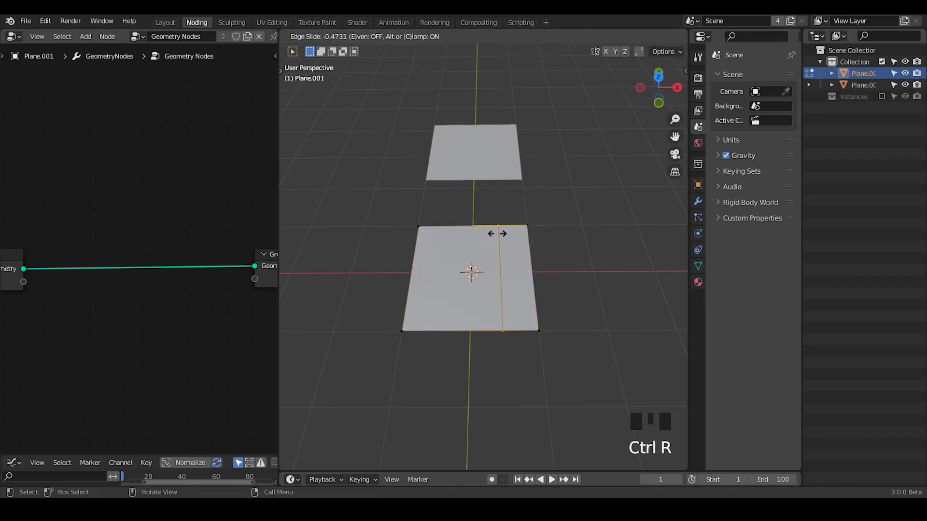
key(Tab)
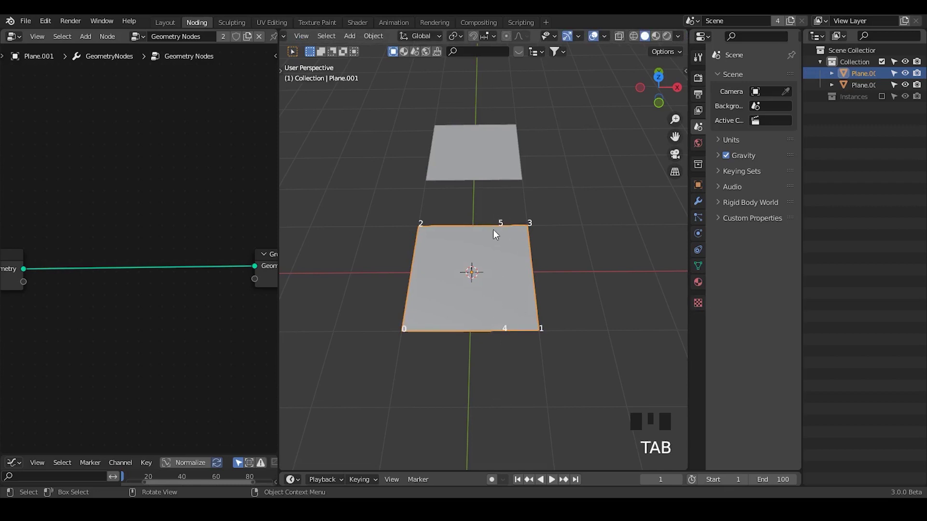
drag(639, 39, 521, 163)
drag(521, 164, 569, 231)
key(d)
Loop-cut the upper plane too and slide its new edge along X, then select both planes
click(500, 185)
drag(490, 214, 498, 184)
key(Tab)
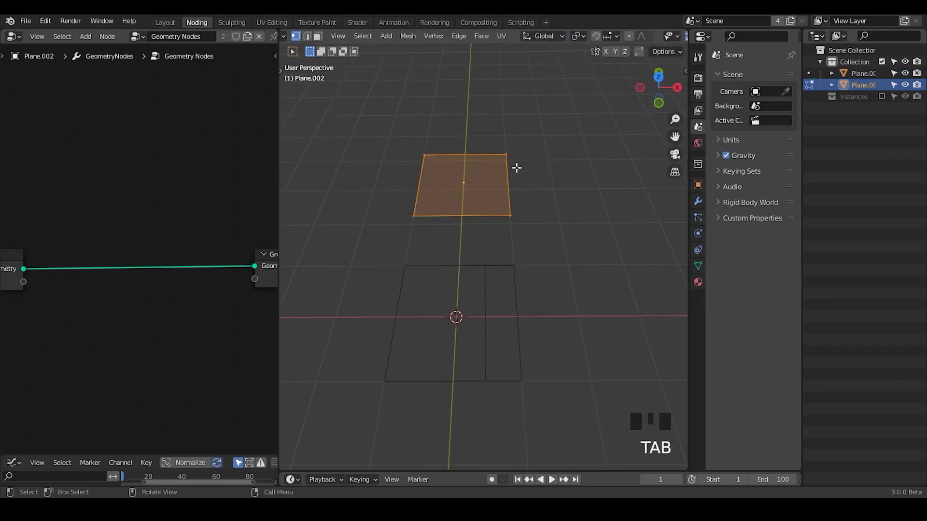
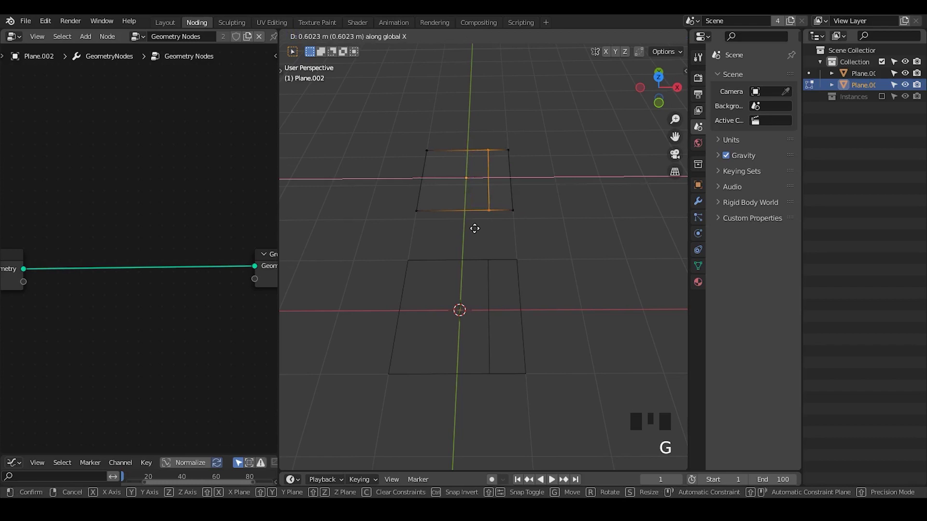
key(Tab)
drag(520, 245, 493, 265)
click(493, 265)
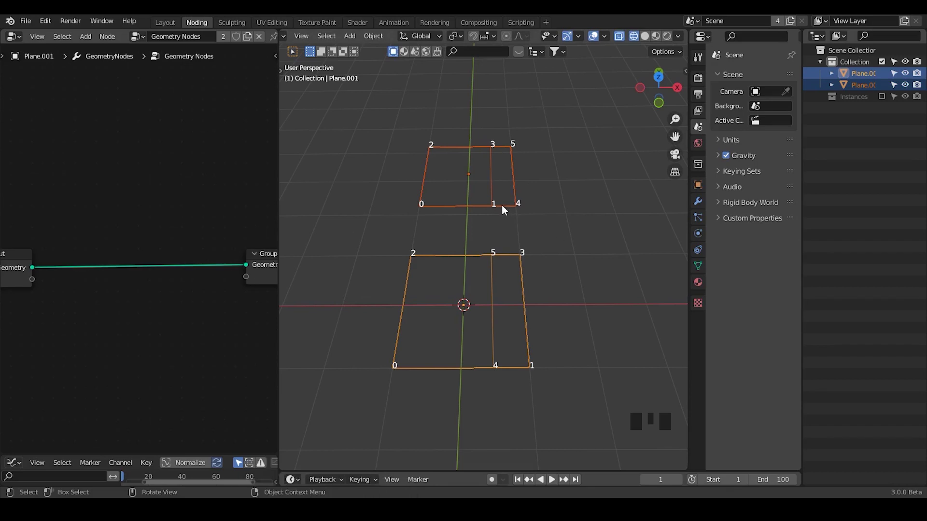
Delete Plane.002, leaving the single original plane selected
click(502, 209)
key(x)
scroll(up, 3)
drag(519, 252, 495, 213)
click(495, 212)
In Edit Mode remove the plane's extra edge, restoring its four corner vertices 0 to 3
key(Tab)
key(a)
key(x)
key(shift+a)
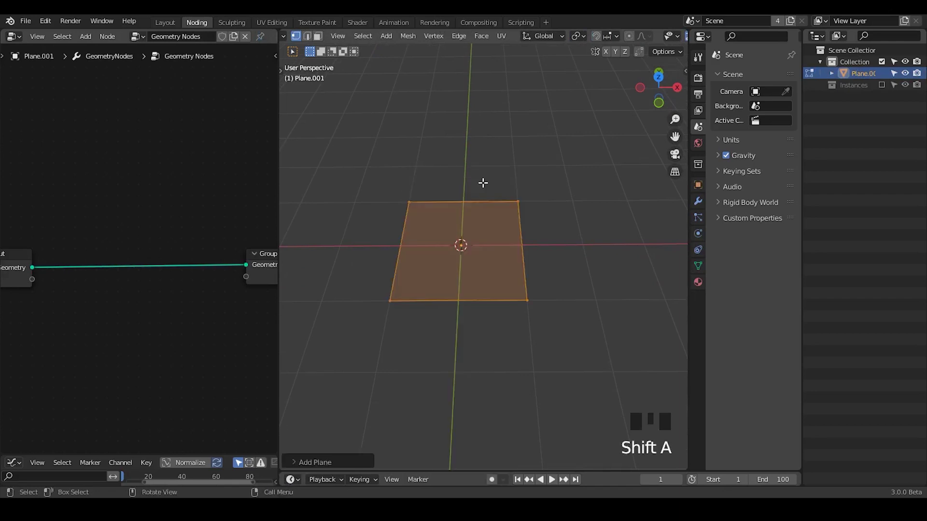
key(Tab)
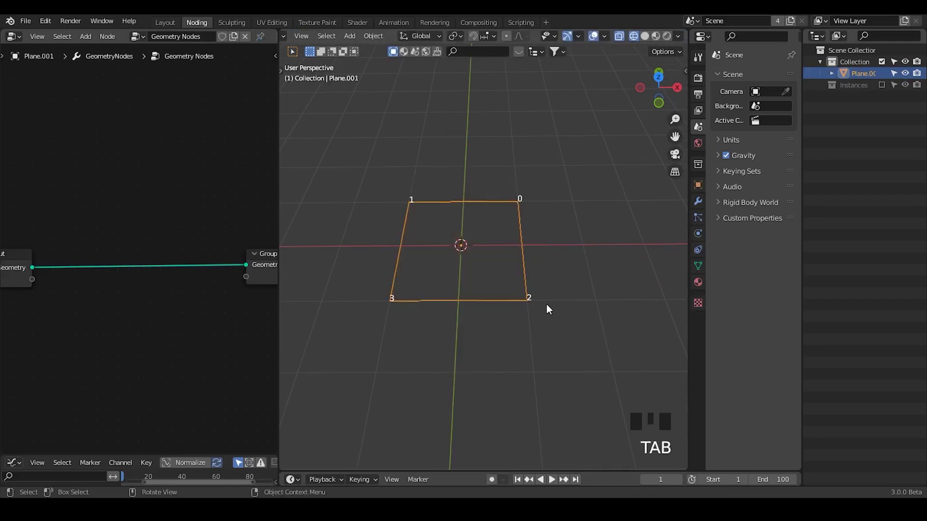
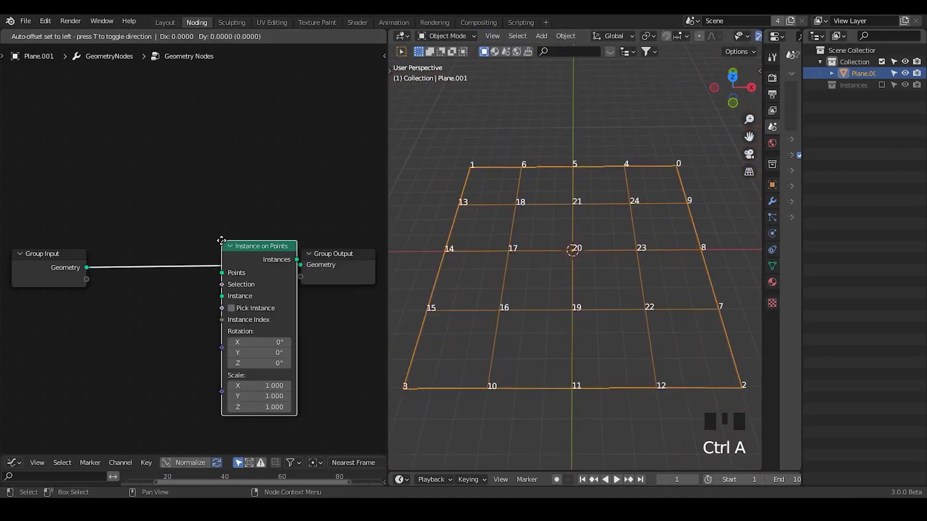
Add a Collection Info node for Instances feeding an Instance on Points node with Pick Instance
drag(195, 283, 181, 244)
key(ctrl+a)
key(l)
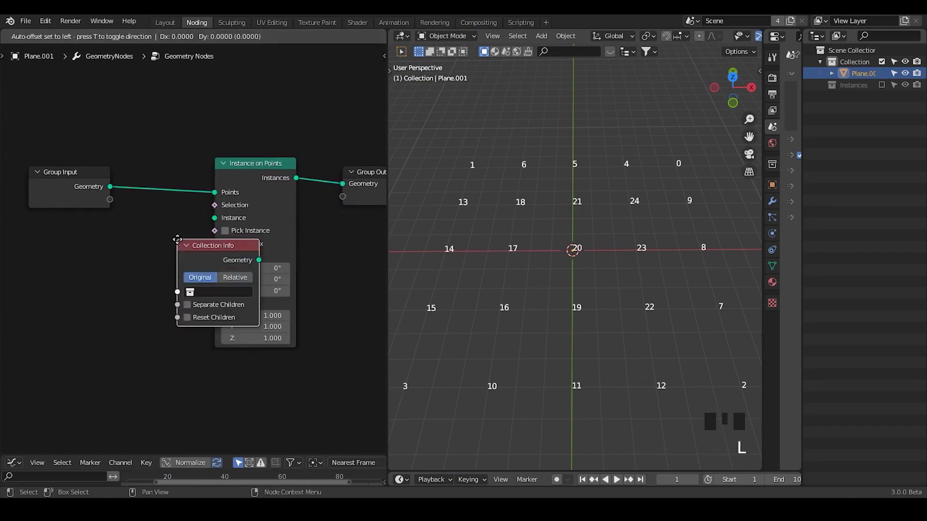
drag(80, 301, 548, 238)
drag(548, 237, 729, 41)
click(729, 41)
Hide and collapse the Instances collection in the Outliner and reselect the plane
drag(624, 205, 882, 64)
click(882, 64)
click(884, 76)
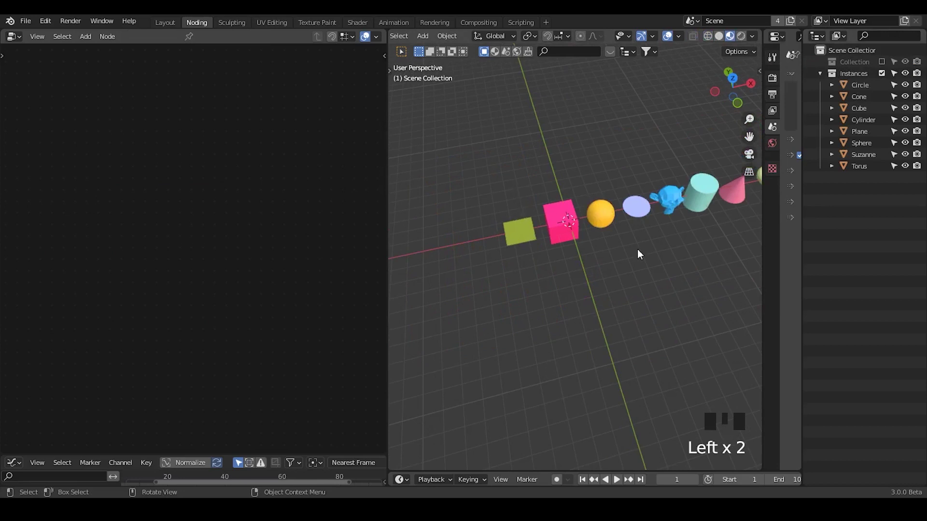
click(887, 73)
click(891, 60)
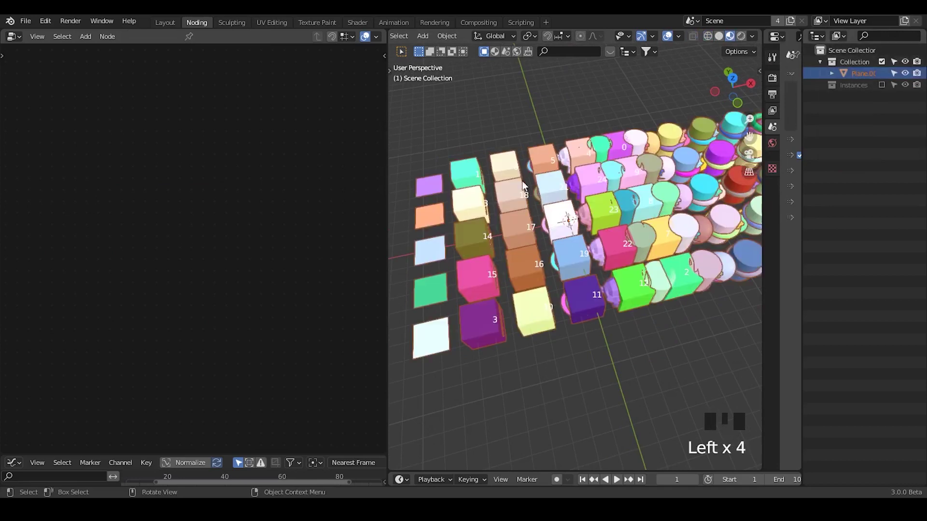
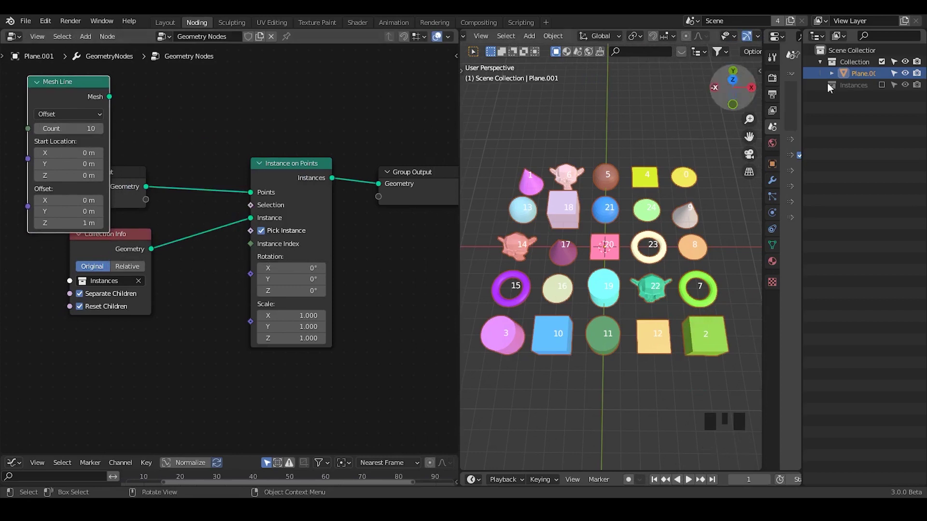
Feed a Mesh Line into Instance on Points with Offset X 2.65 m and Z 0
click(890, 91)
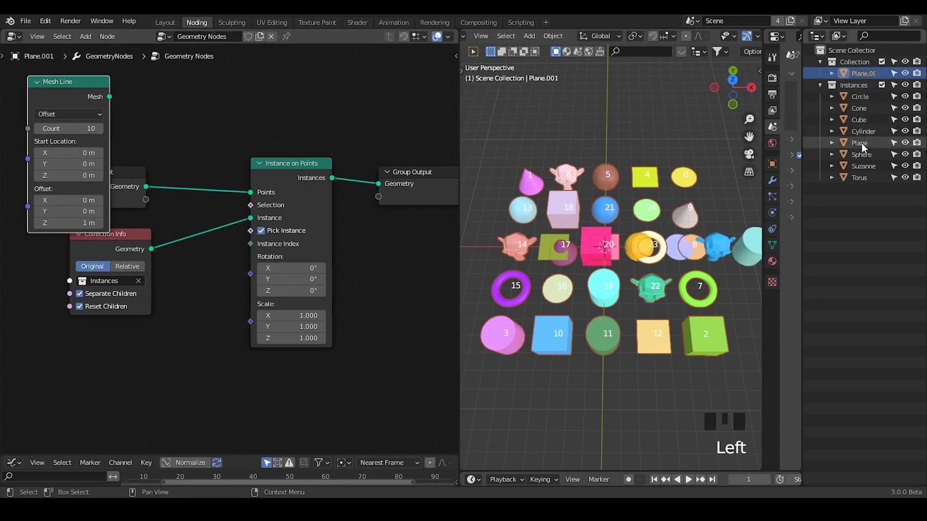
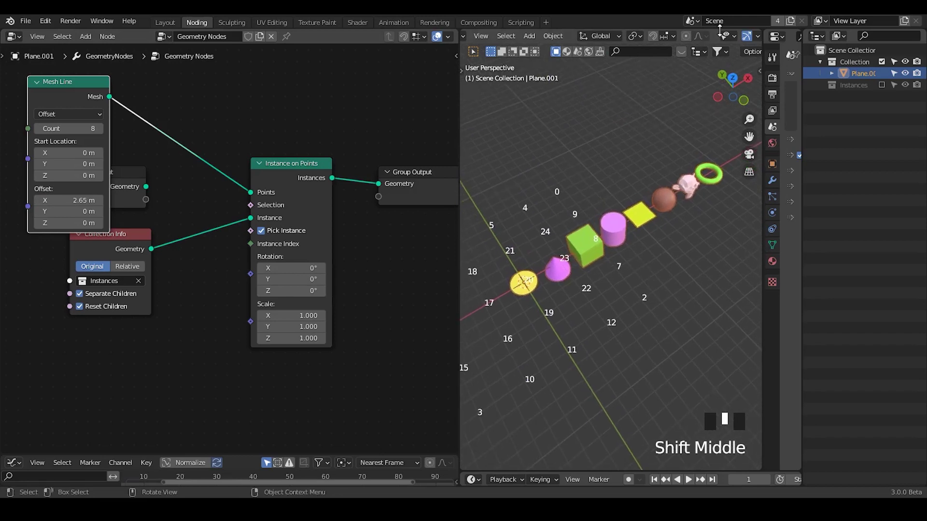
drag(680, 36, 683, 40)
drag(655, 262, 104, 136)
drag(105, 136, 514, 196)
drag(514, 195, 499, 250)
key(d)
Set the Mesh Line Count to 12 so twelve shapes line up in a row
click(496, 249)
key(d)
key(d)
key(d)
key(d)
click(658, 169)
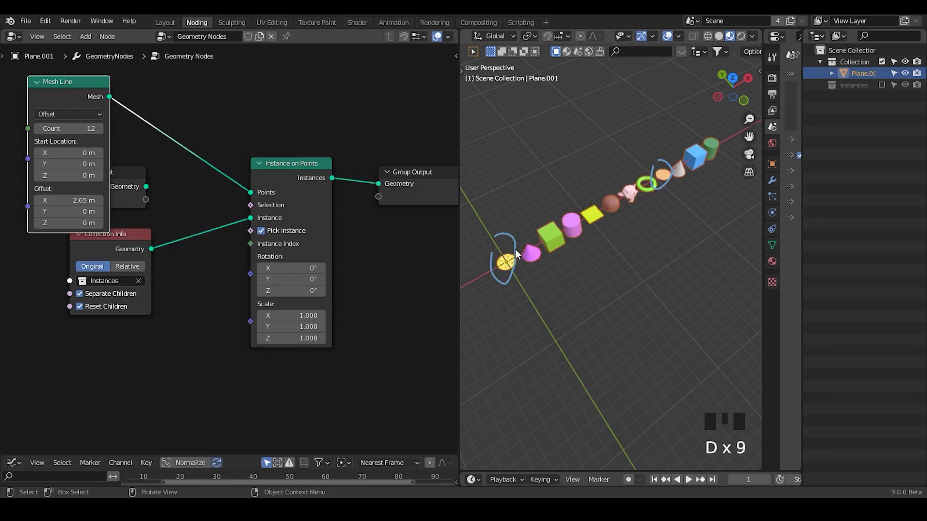
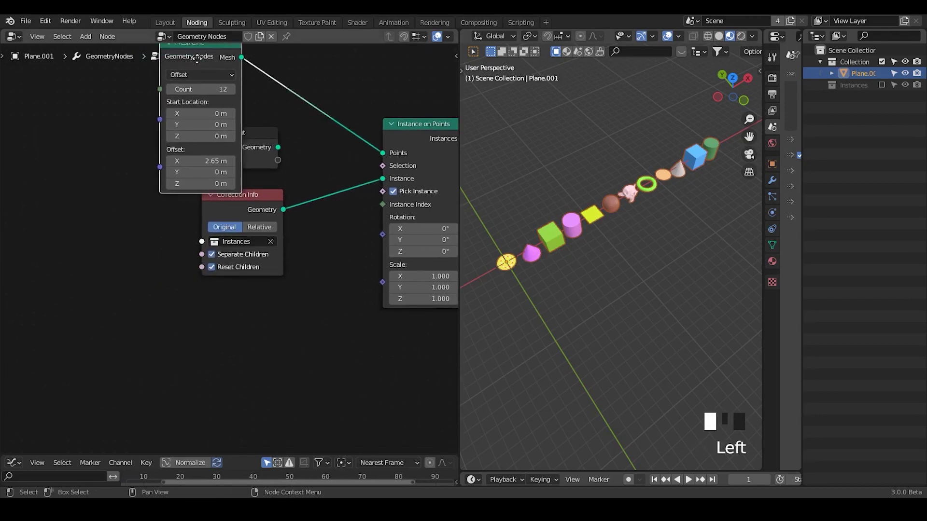
Add an Attribute Statistic node and place it below Collection Info
drag(226, 267, 211, 252)
key(ctrl+a)
key(t)
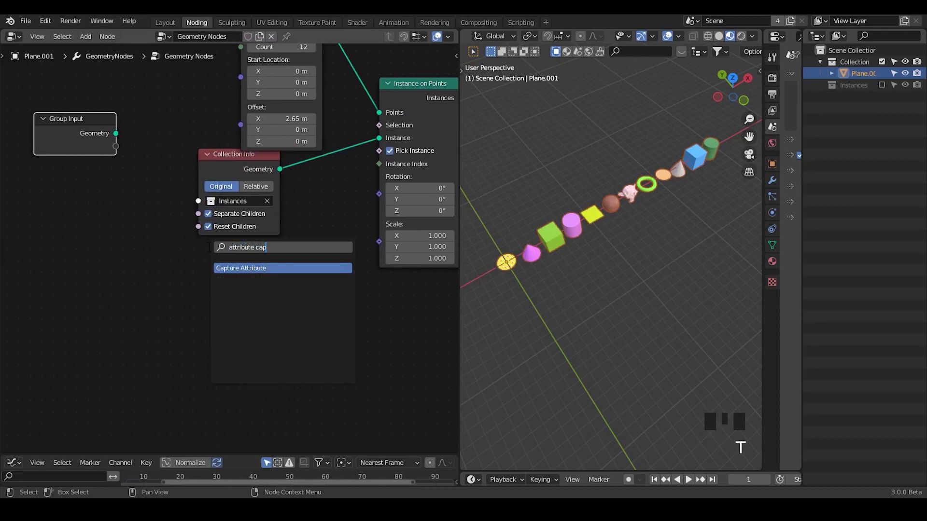
key(t)
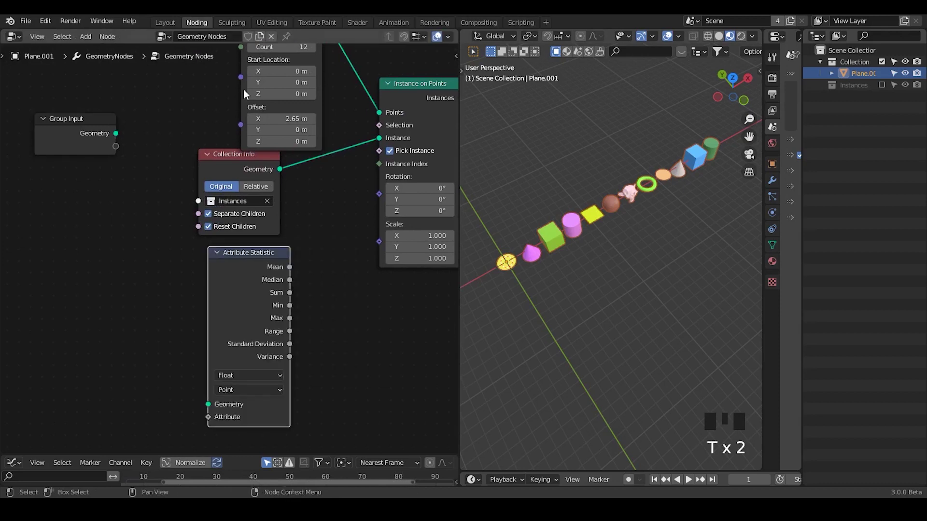
drag(209, 159, 313, 68)
click(313, 68)
Make space in the node view and add an Index node
middle_click(207, 298)
key(ctrl+a)
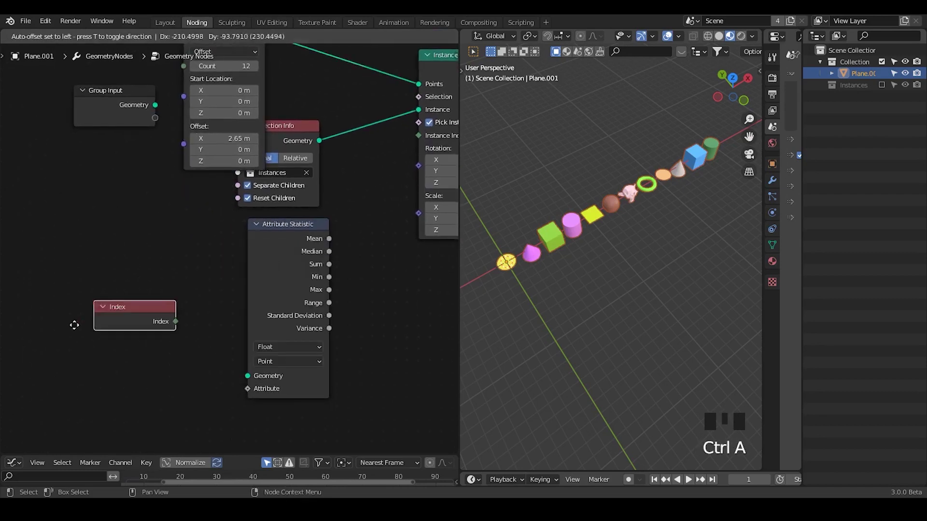
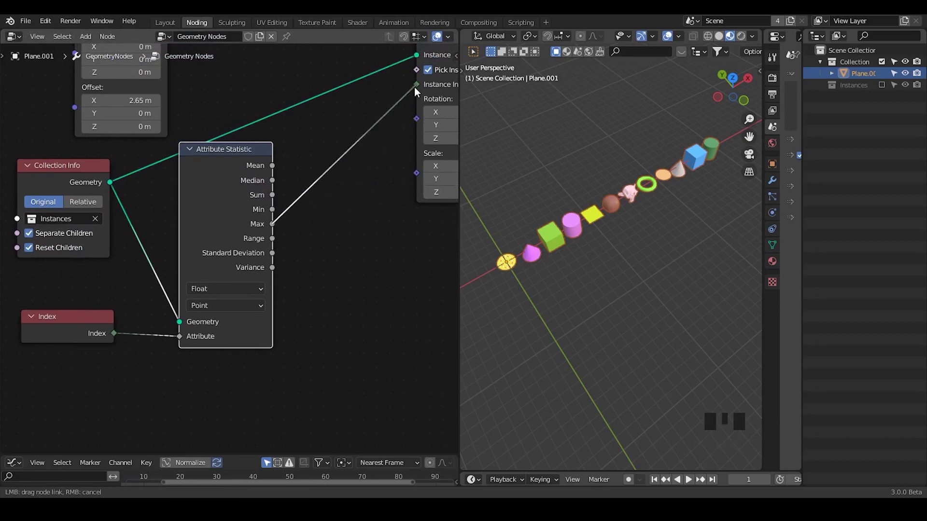
Add an integer Random Value, Max fed by Attribute Statistic Max, output driving Instance Index, seed 35
key(ctrl+a)
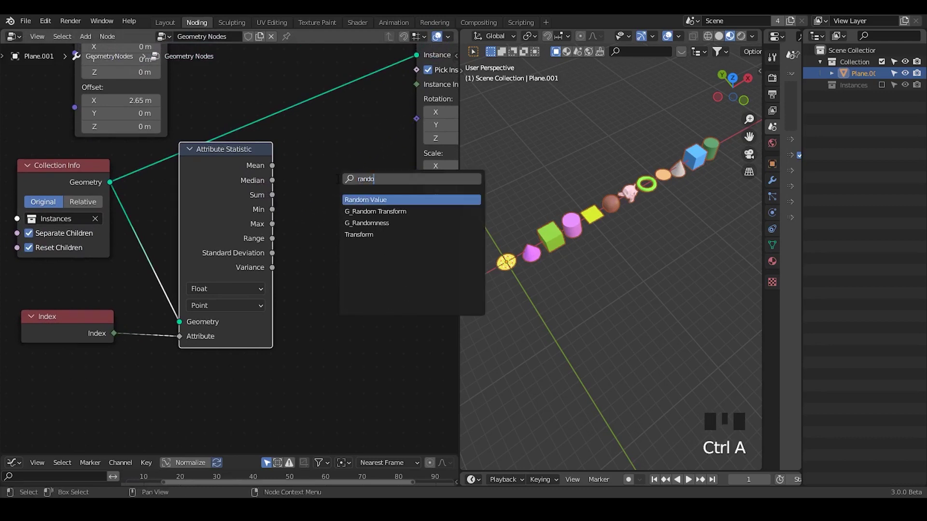
drag(345, 214, 358, 253)
middle_click(358, 253)
drag(318, 227, 690, 253)
drag(690, 253, 674, 289)
scroll(up, 3)
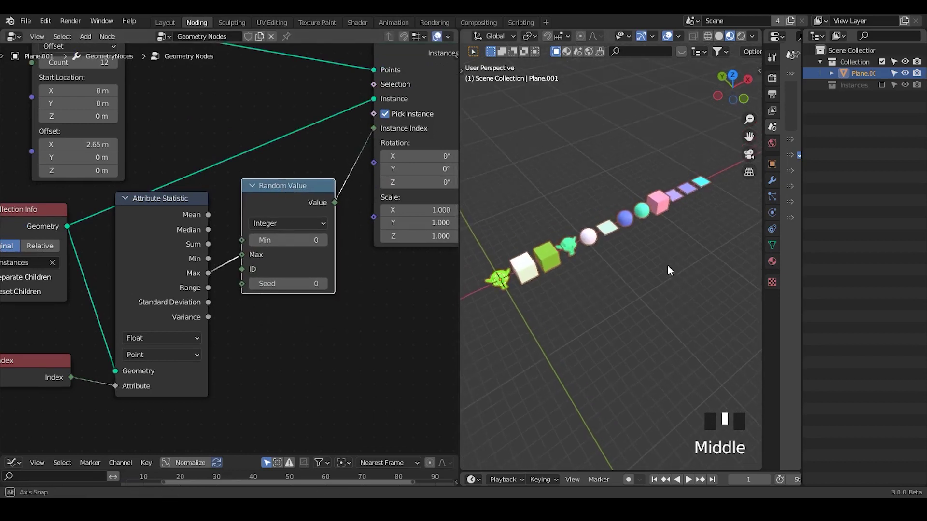
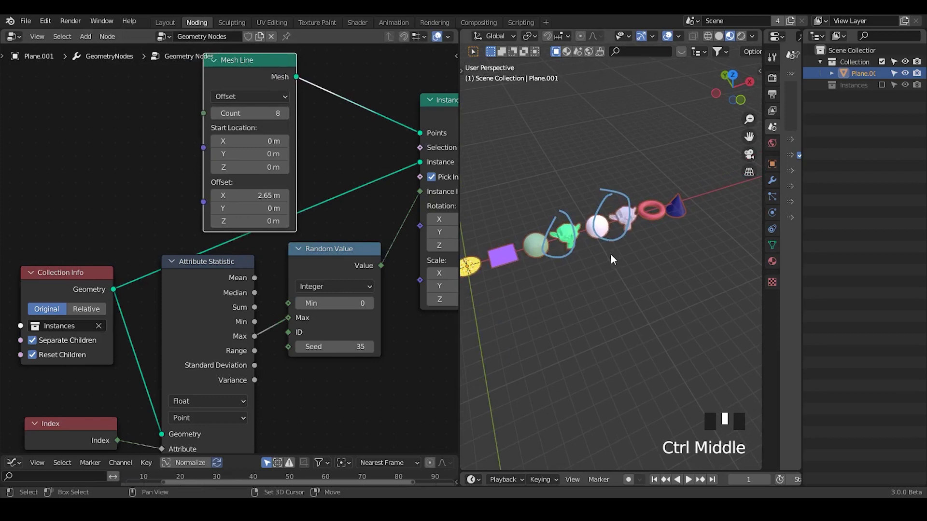
key(d)
right_click(602, 191)
key(d)
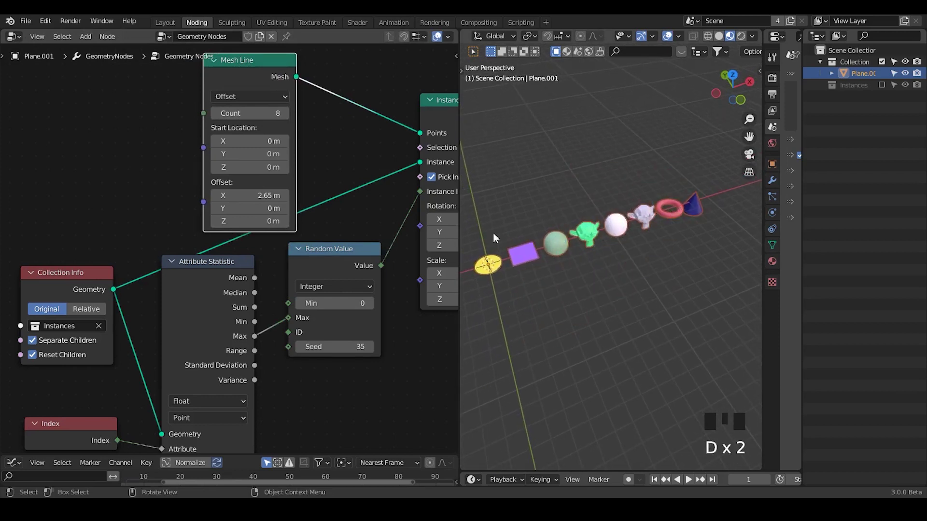
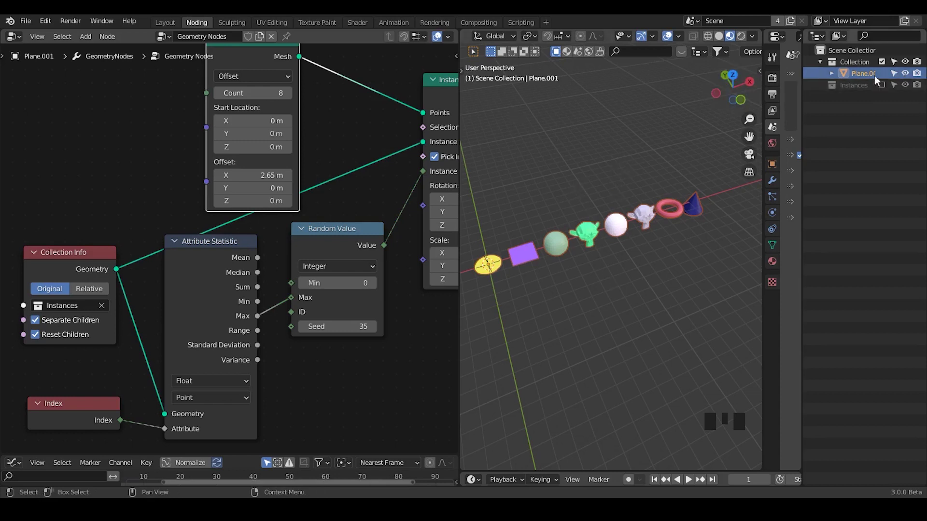
Rename the instancing object to GN
click(872, 76)
drag(872, 76, 604, 137)
middle_click(549, 165)
click(848, 51)
key(shift+a)
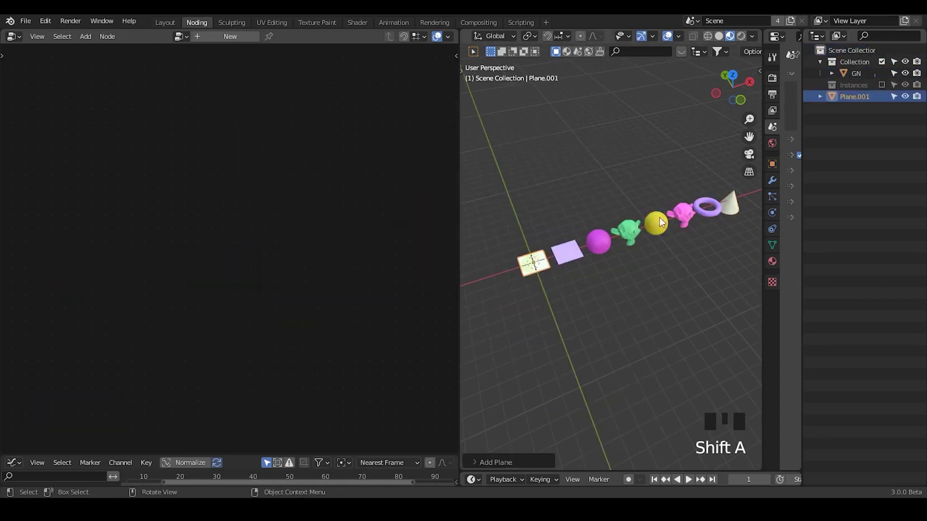
Add a plane object named Index with its own new Geometry Nodes tree
drag(553, 214, 851, 97)
click(851, 97)
drag(850, 99, 878, 69)
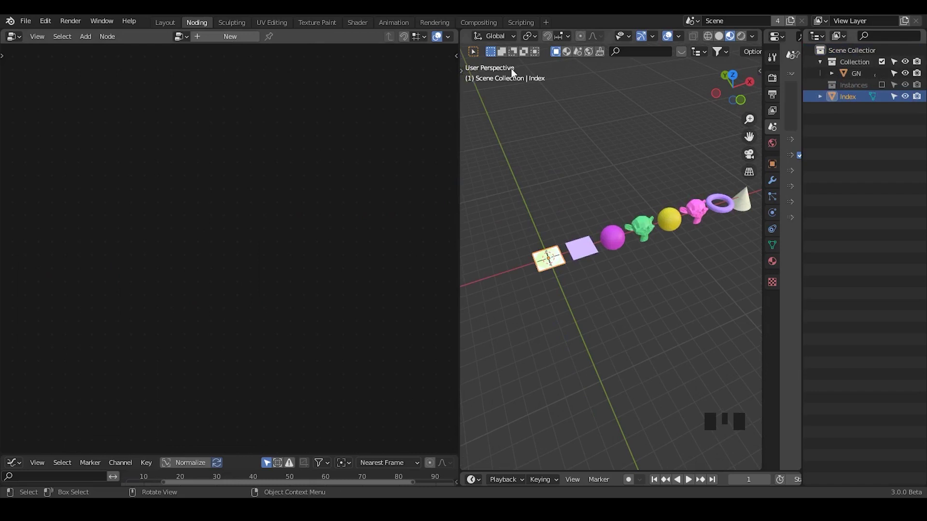
drag(227, 43, 194, 169)
middle_click(194, 170)
key(ctrl+a)
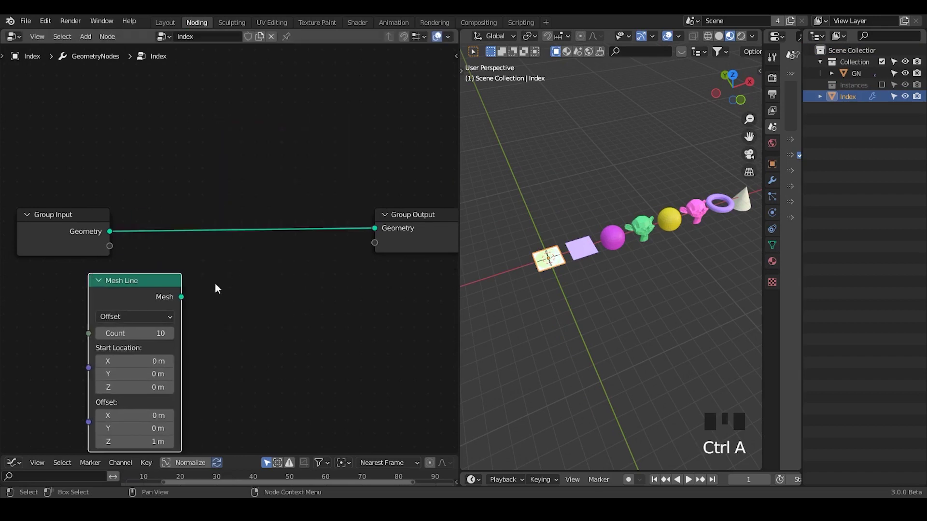
Add a Mesh Line node feeding a Set Position node in the Index tree
drag(189, 300, 325, 264)
key(ctrl+a)
key(BackSpace)
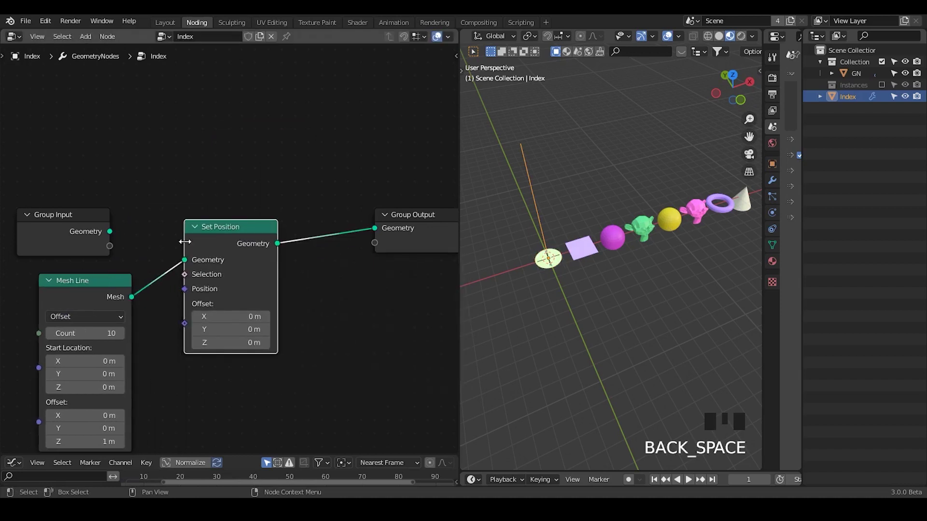
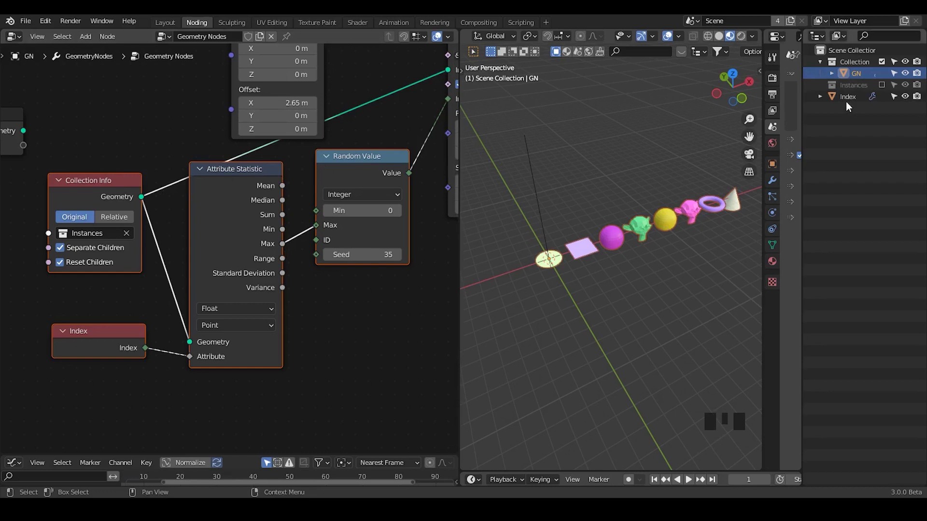
Paste the statistic and random nodes into Index, driving Set Position and the output
click(851, 99)
key(ctrl+v)
key(g)
middle_click(332, 167)
drag(327, 216, 337, 211)
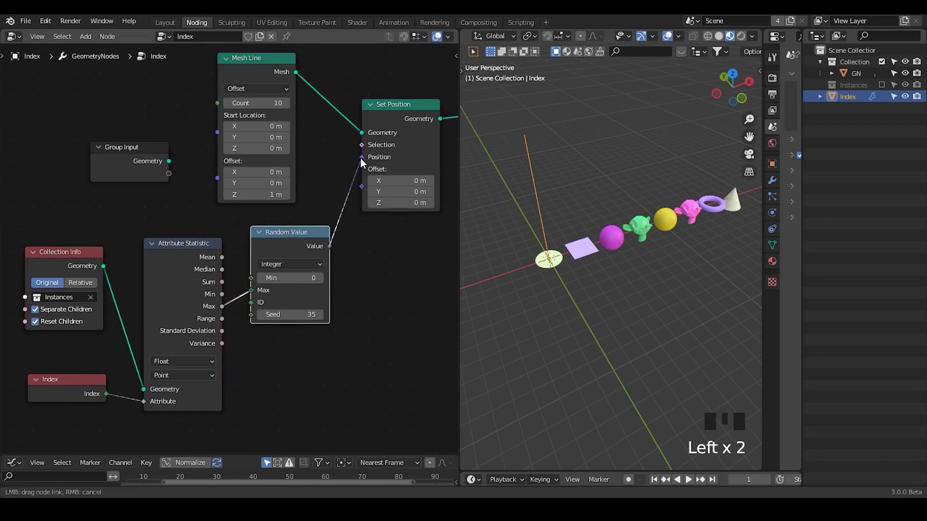
drag(565, 235, 406, 132)
click(405, 132)
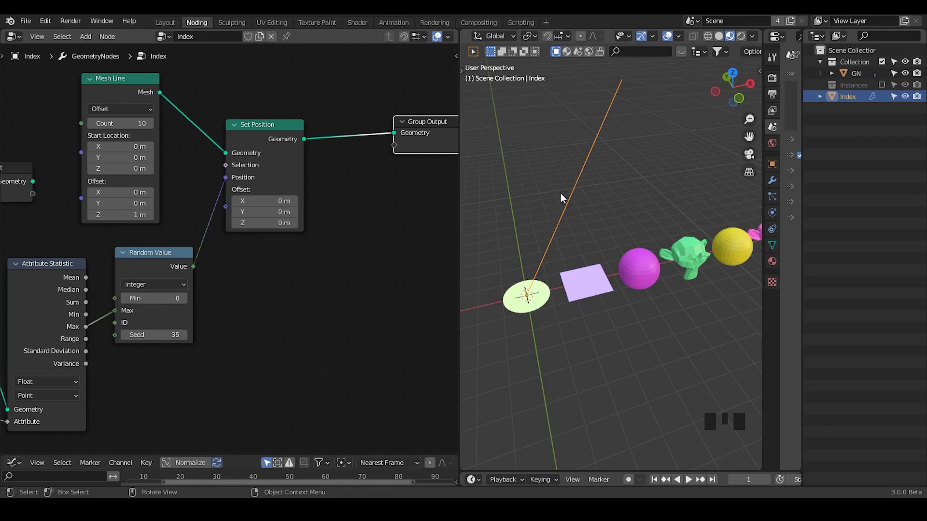
Add a Math Add node to the Index tree
key(Tab)
key(Tab)
key(ctrl+a)
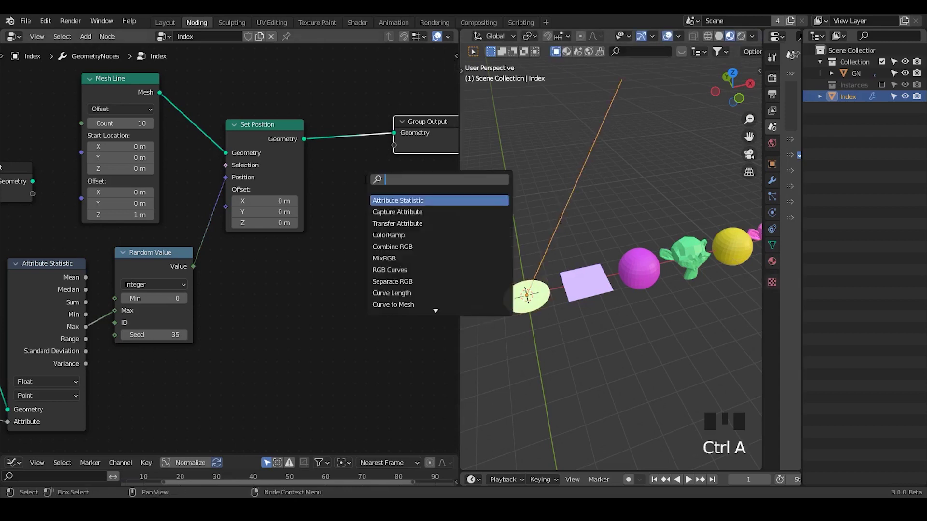
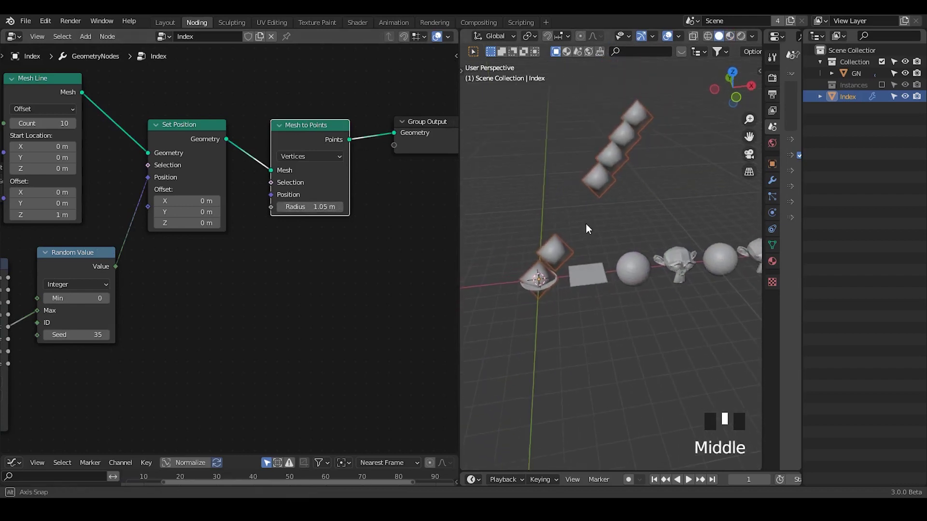
click(289, 142)
key(m)
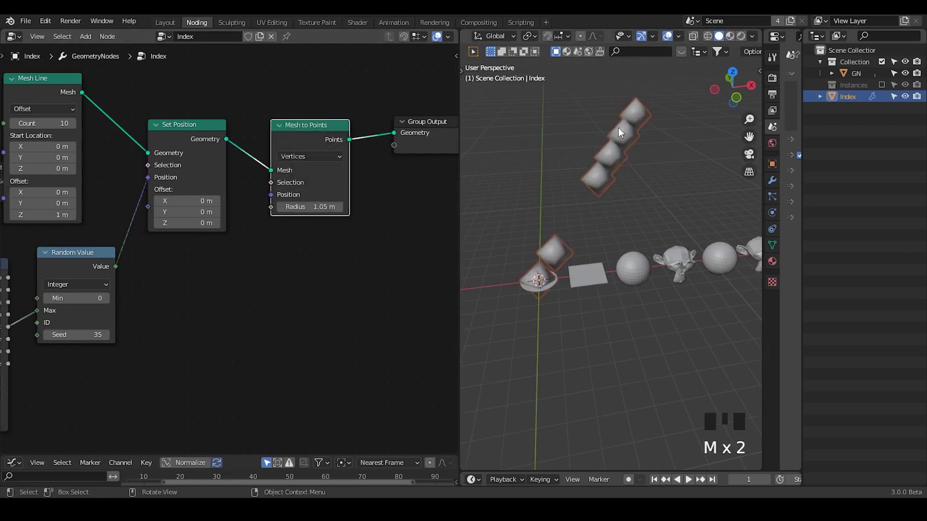
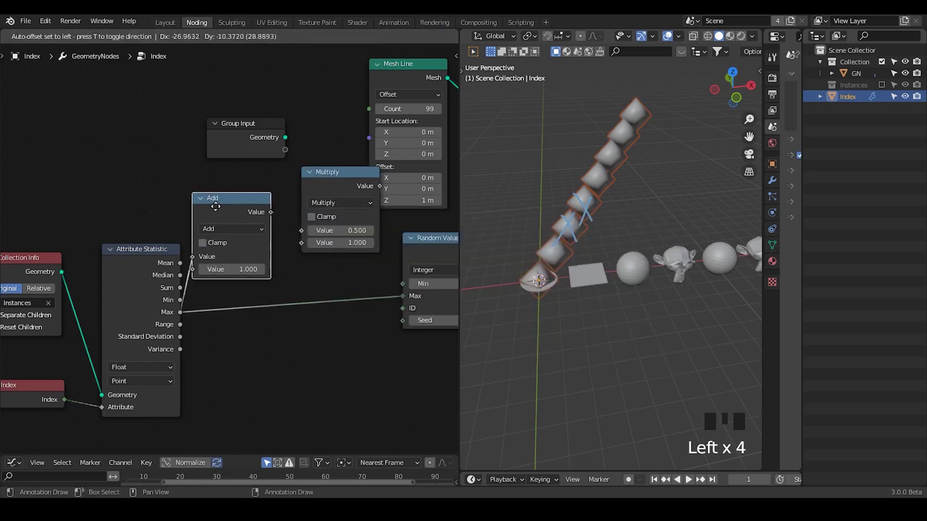
Place a Math Multiply node after the Add node in the Index tree
drag(276, 218, 341, 185)
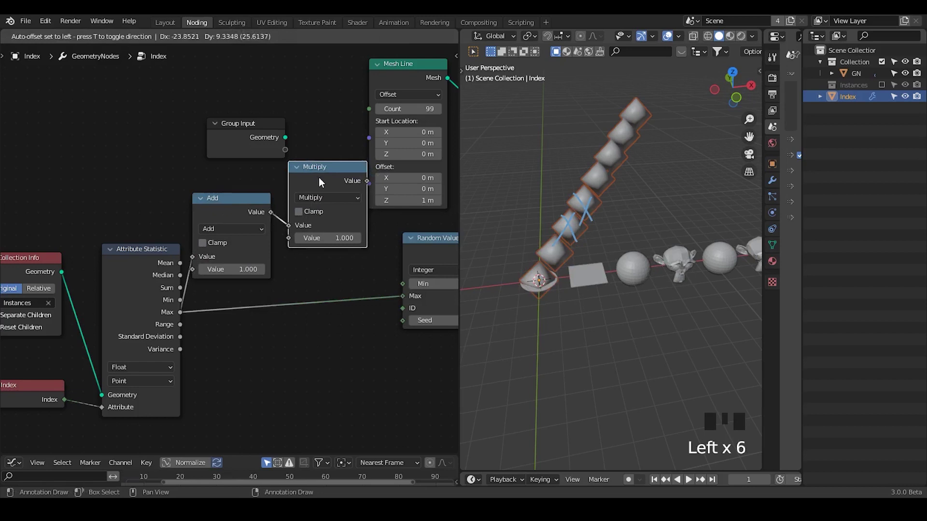
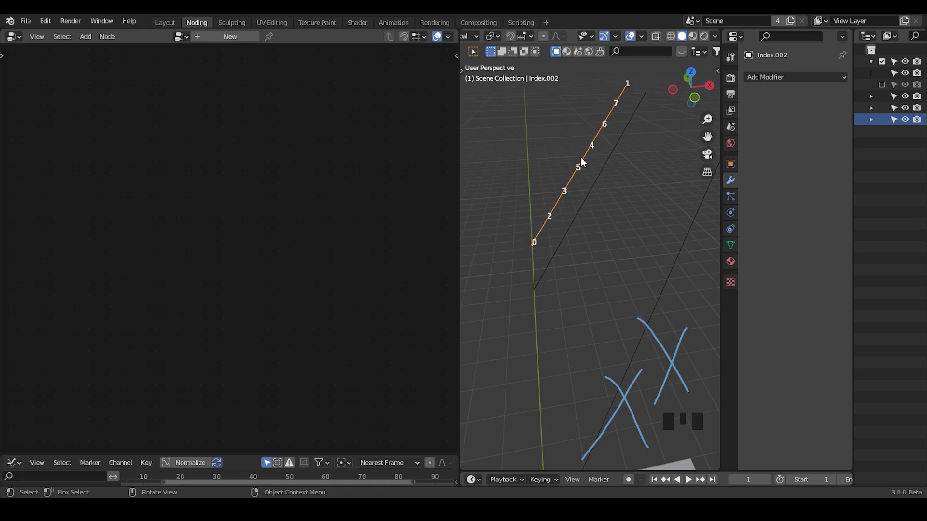
Give the Index line a Weld modifier (All, 0.001 m) and Random Value seed 91
click(598, 198)
drag(600, 256, 640, 223)
click(640, 223)
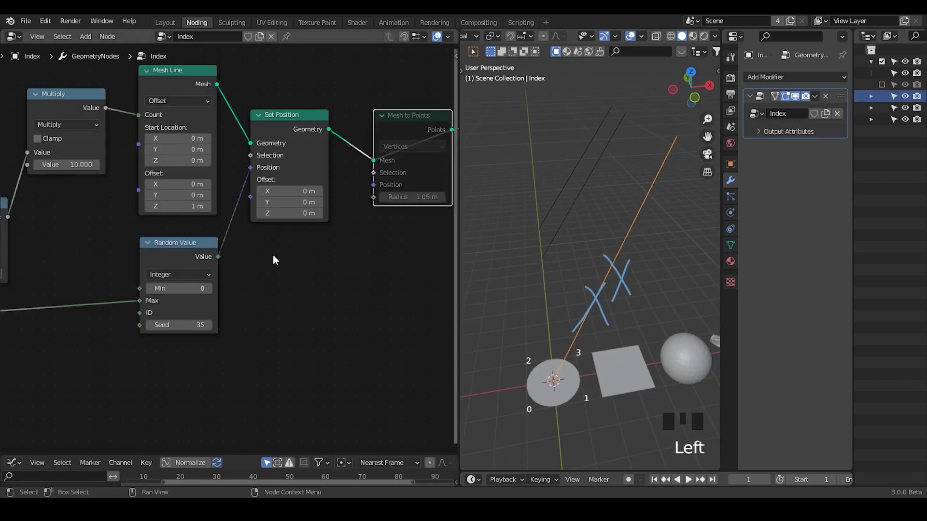
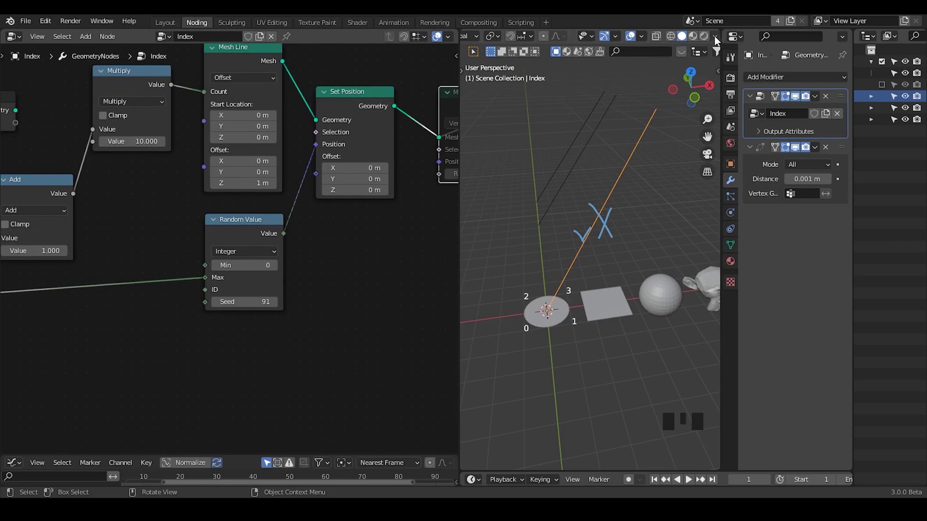
key(Tab)
key(Tab)
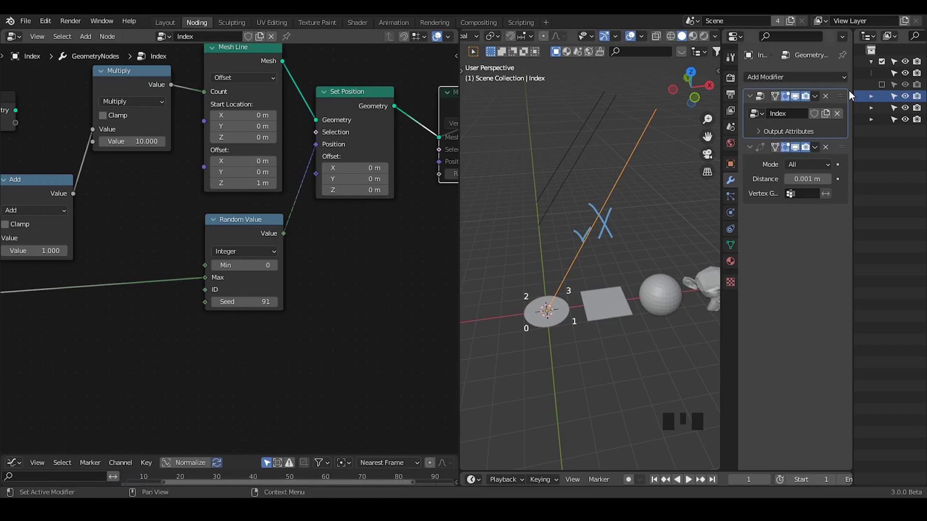
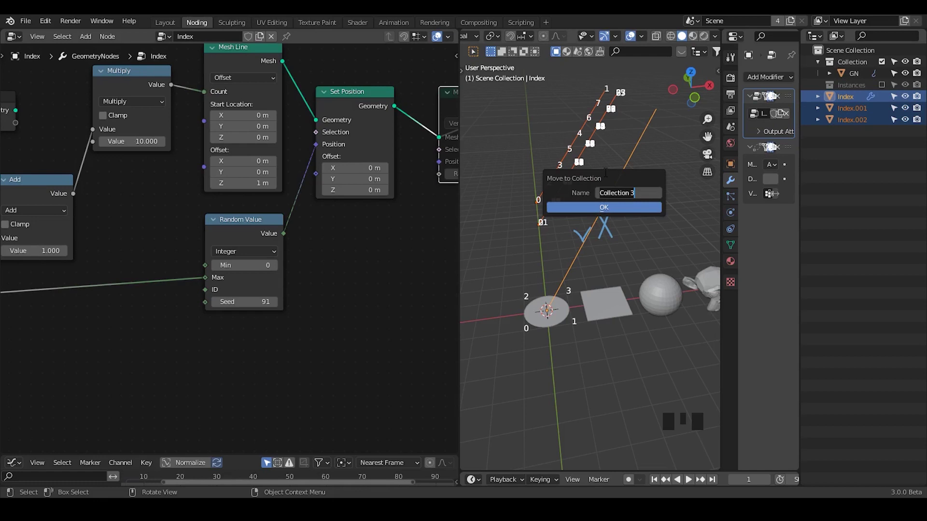
Move the Index objects into a new collection named INDEX and select GN
key(Return)
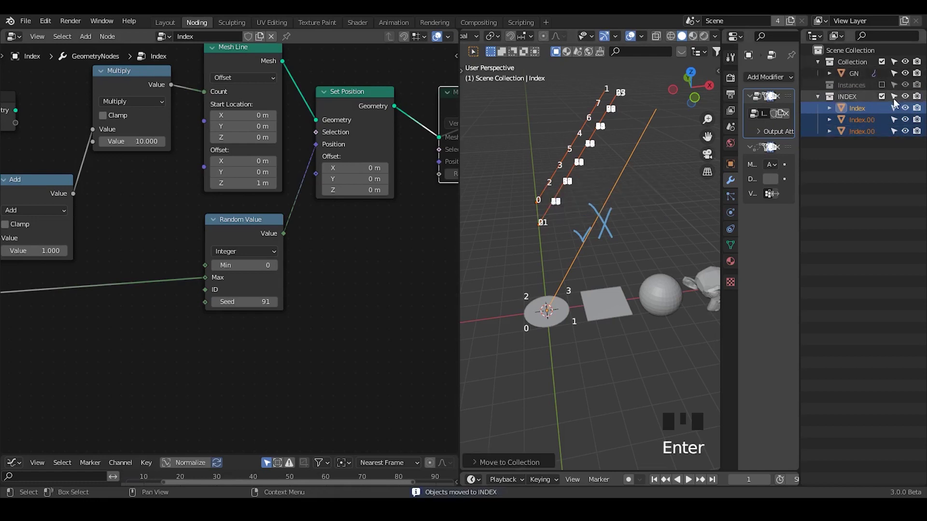
drag(889, 97, 856, 76)
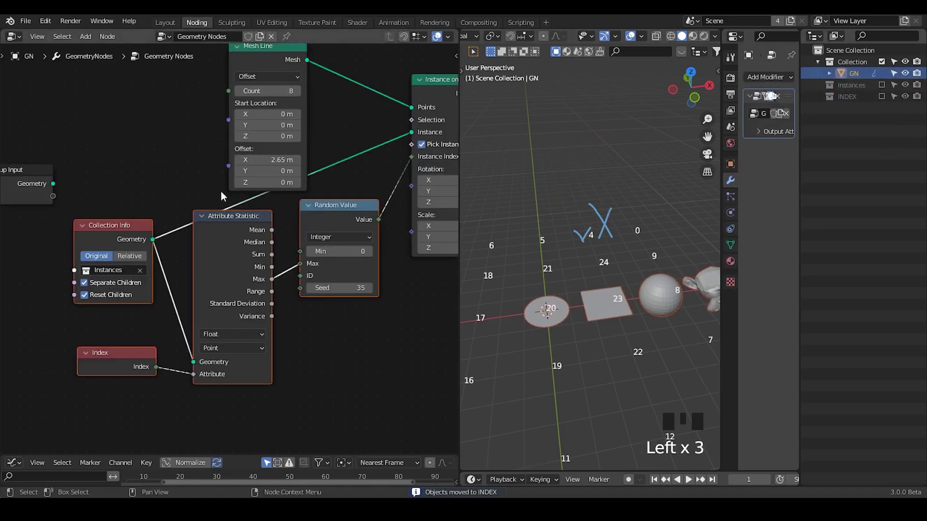
drag(194, 266, 375, 284)
click(376, 284)
Sketch annotation notes over the viewport shapes
drag(383, 165, 645, 38)
drag(645, 38, 542, 220)
drag(605, 265, 594, 210)
key(d)
click(594, 207)
key(d)
click(610, 204)
key(d)
key(d)
key(d)
click(647, 188)
key(d)
click(589, 219)
key(d)
drag(589, 175, 457, 185)
key(d)
key(d)
Delete the GN tree's random-pick nodes and add an Object Info node
drag(306, 203, 104, 347)
key(x)
click(100, 346)
key(x)
key(ctrl+a)
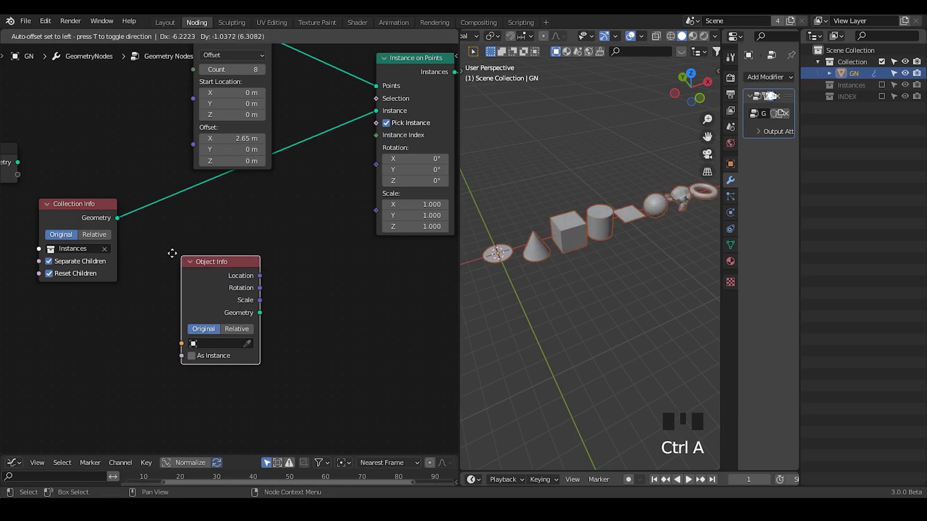
Set Object Info to the Index object and add a Vector/Index/Point Transfer Attribute plus a Position node
click(884, 105)
click(856, 115)
click(859, 74)
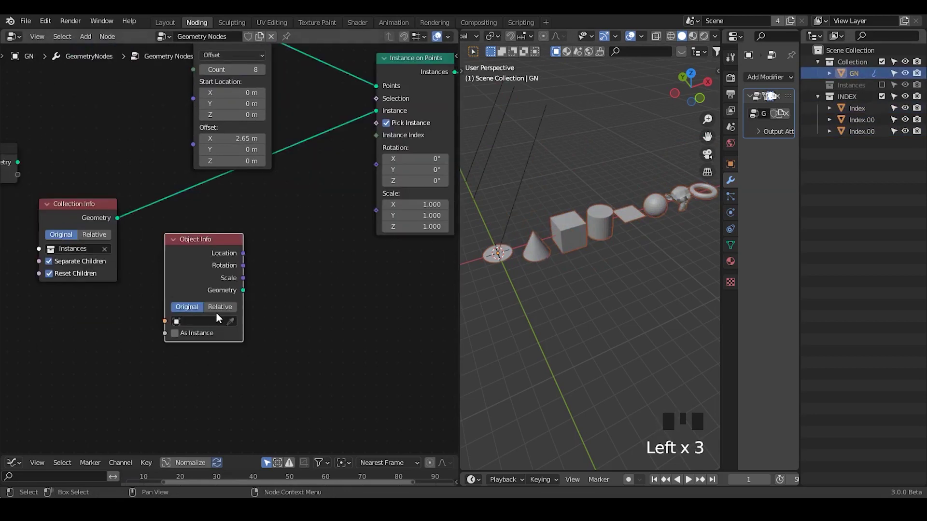
click(239, 322)
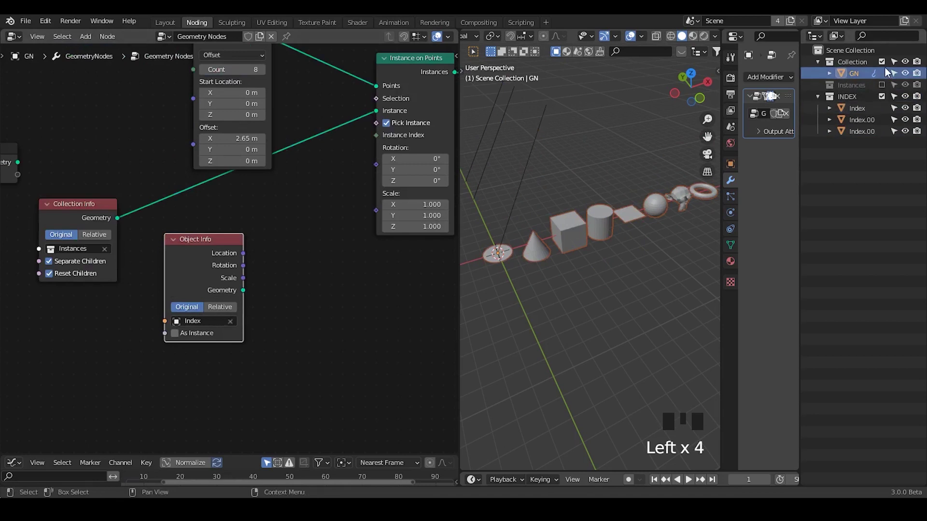
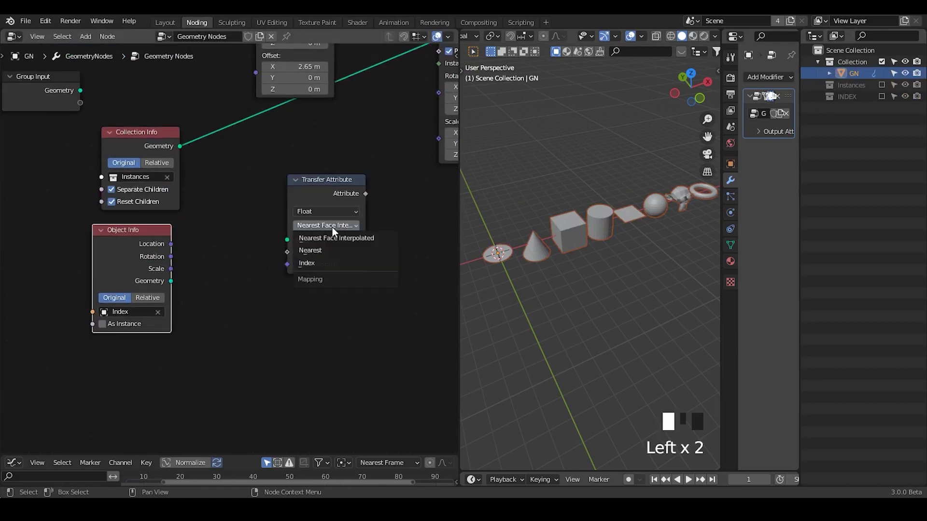
drag(334, 229, 260, 270)
key(ctrl+a)
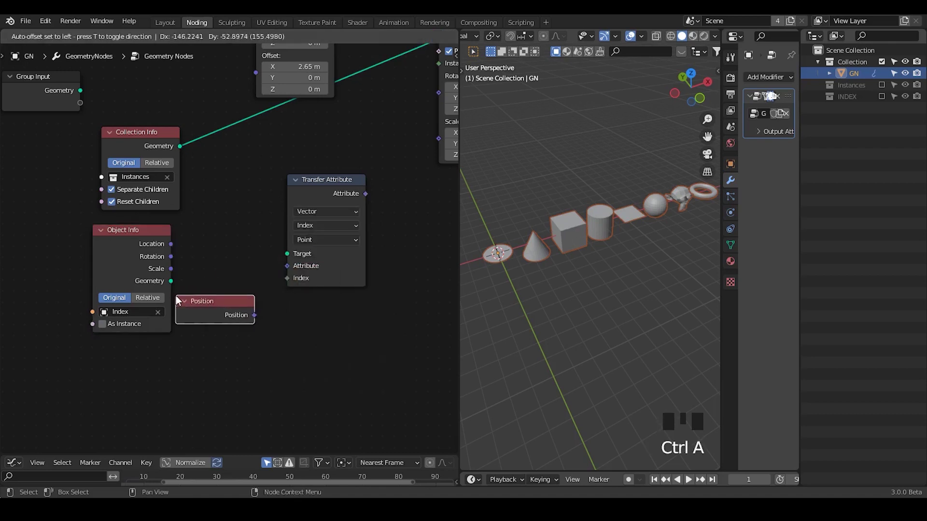
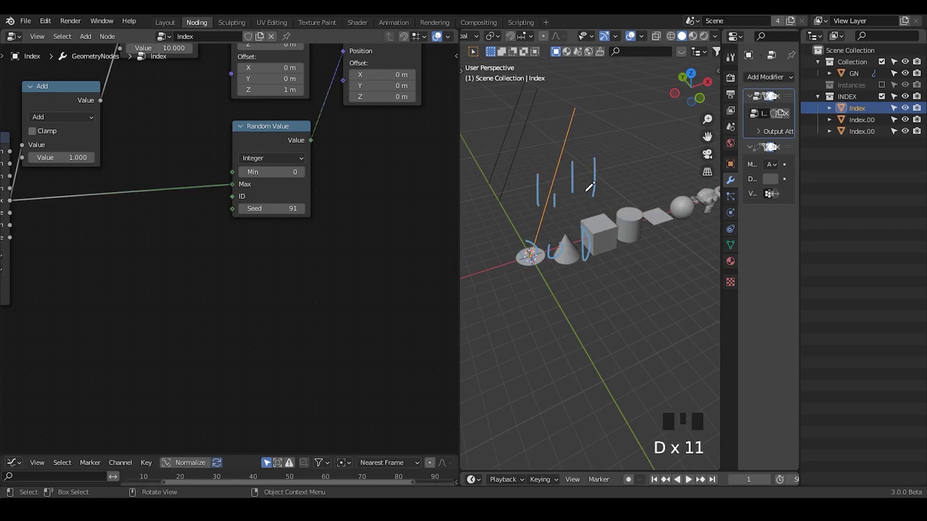
Sketch an arrow note, hide the INDEX collection and reselect the GN object
key(d)
click(608, 184)
key(d)
key(d)
drag(648, 239, 640, 164)
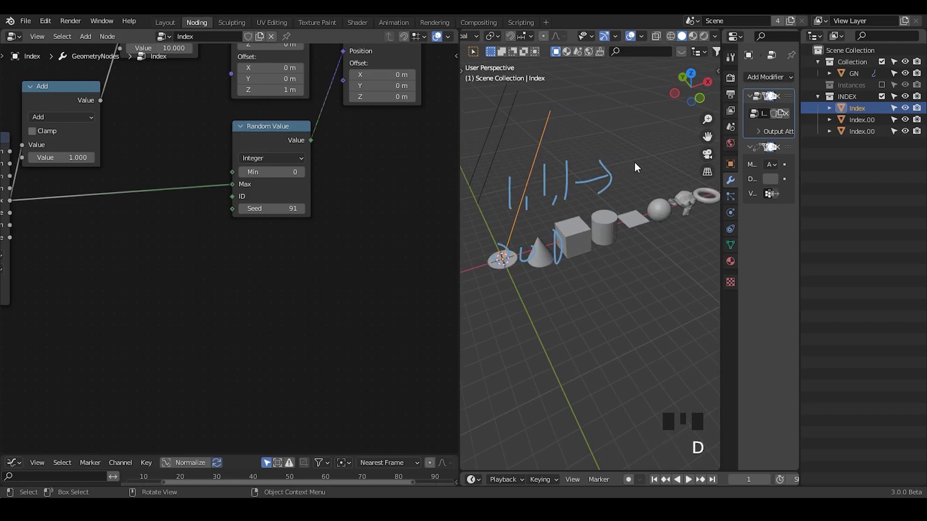
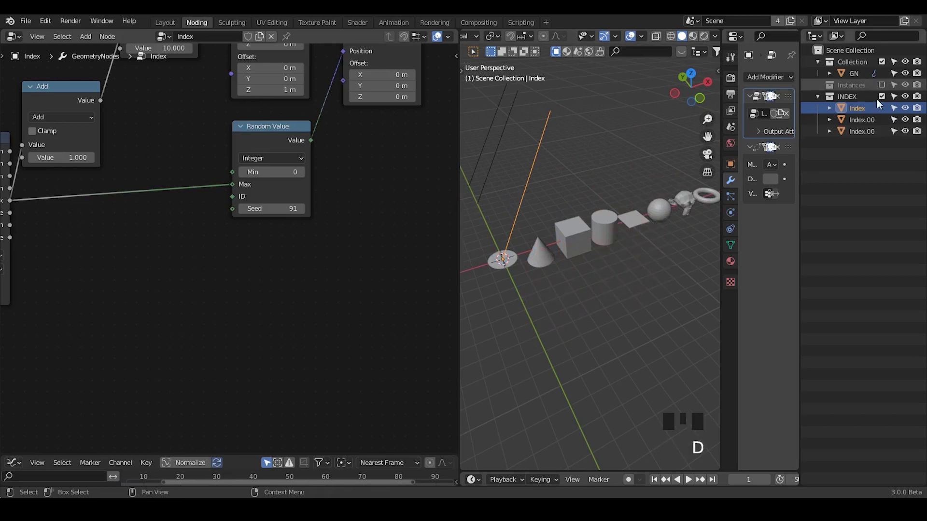
click(885, 99)
click(854, 81)
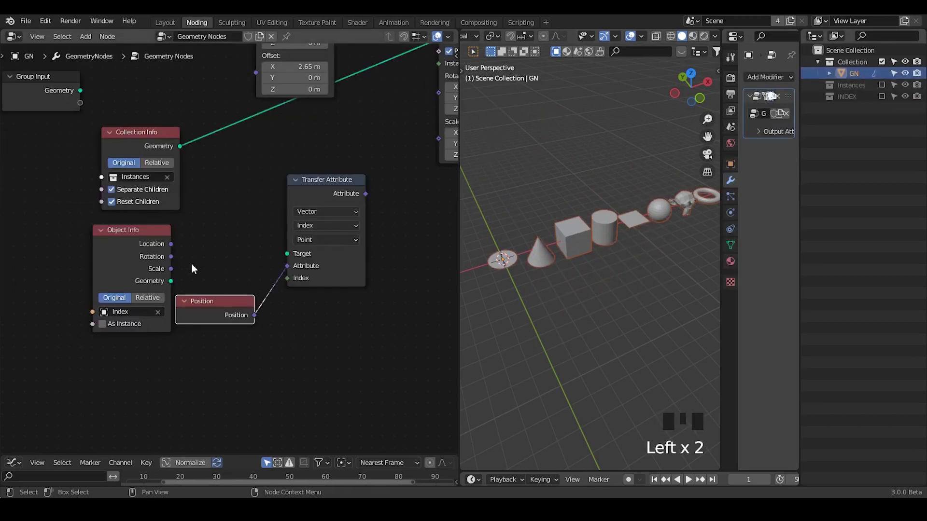
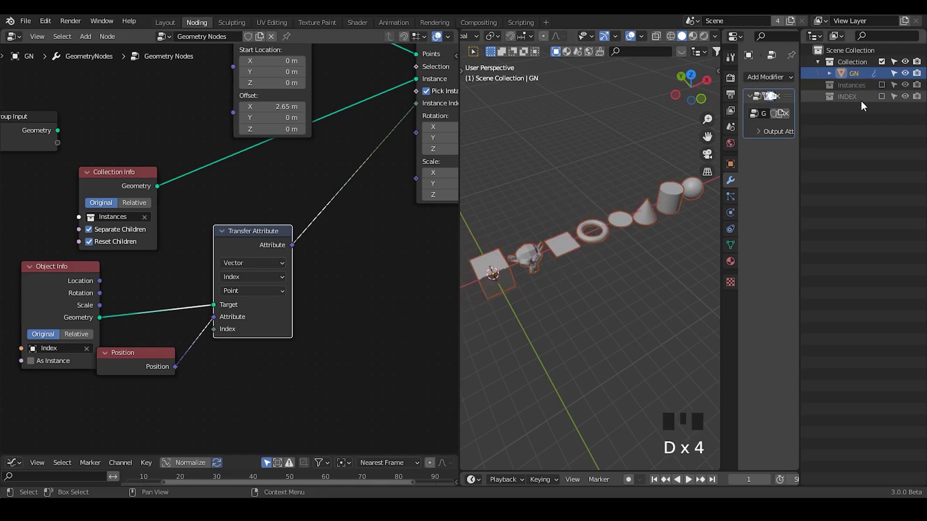
Select the Index object inside the INDEX collection
drag(883, 101, 862, 115)
click(862, 114)
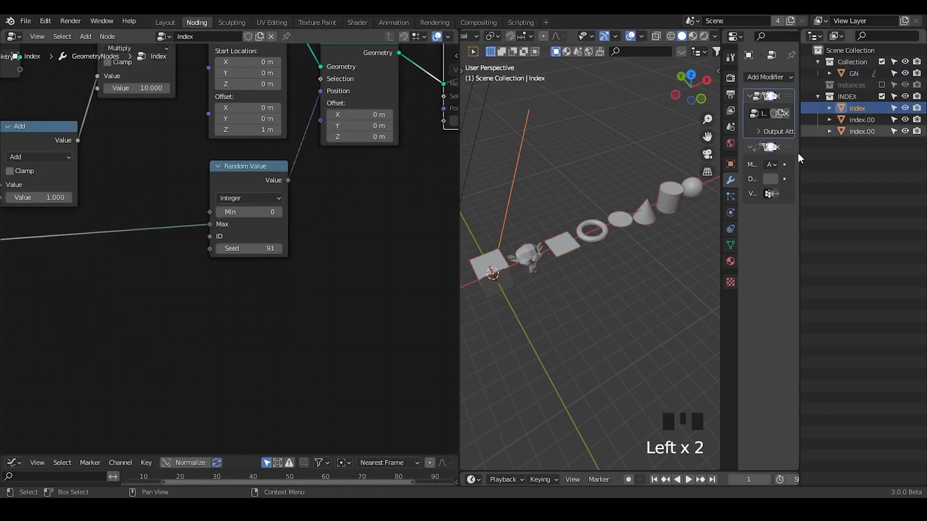
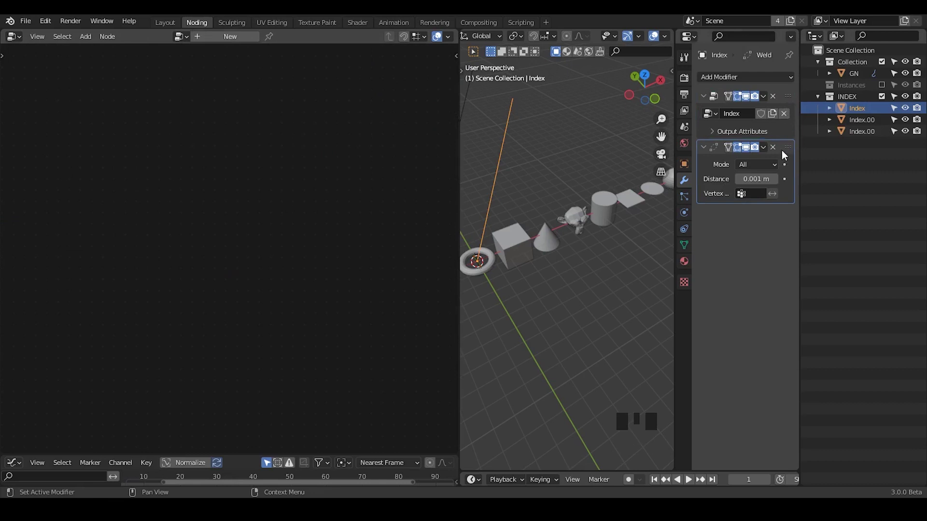
Make the Index object's Geometry Nodes modifier active for multiplier 15 and seed 120
click(784, 104)
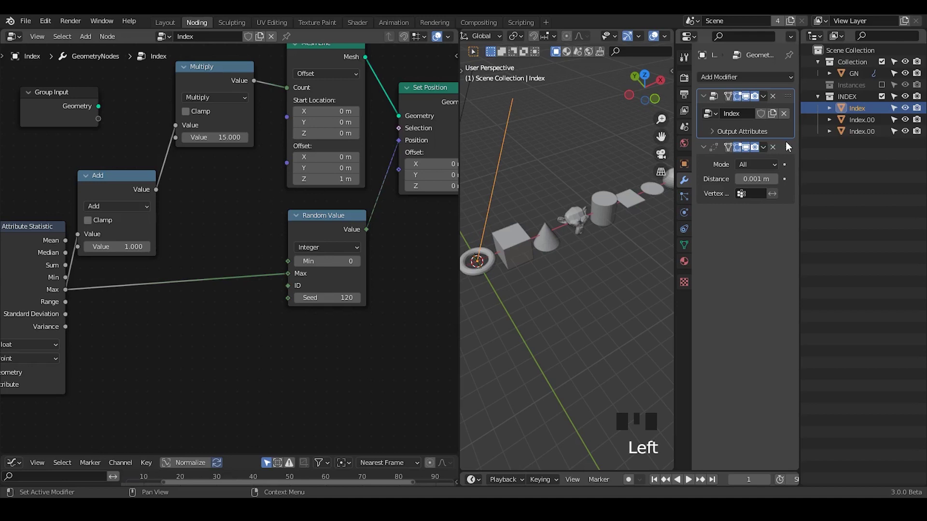